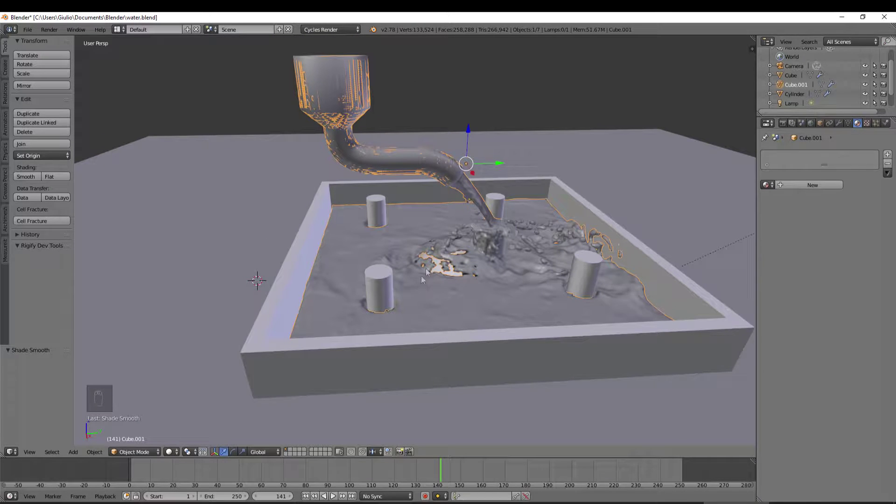
Step: Switch the viewport shading to Rendered for a live Cycles preview
middle_click(385, 320)
left_click(176, 455)
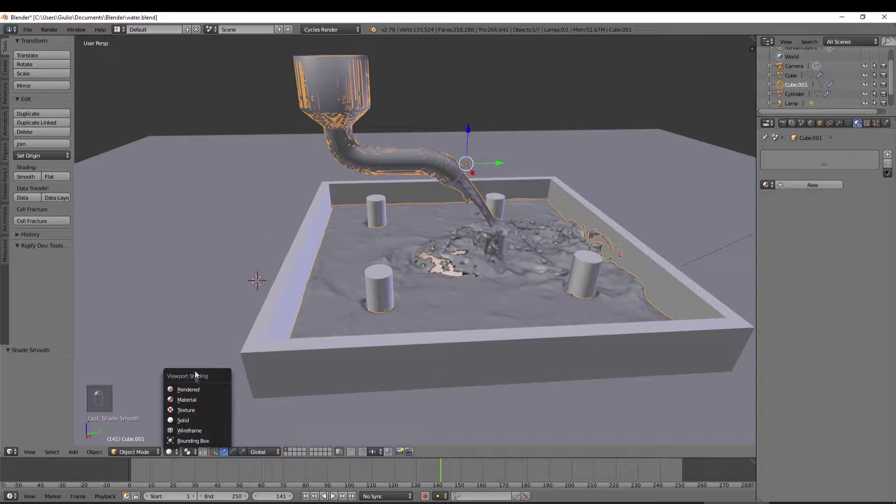
left_click(214, 387)
left_click_drag(470, 343, 602, 356)
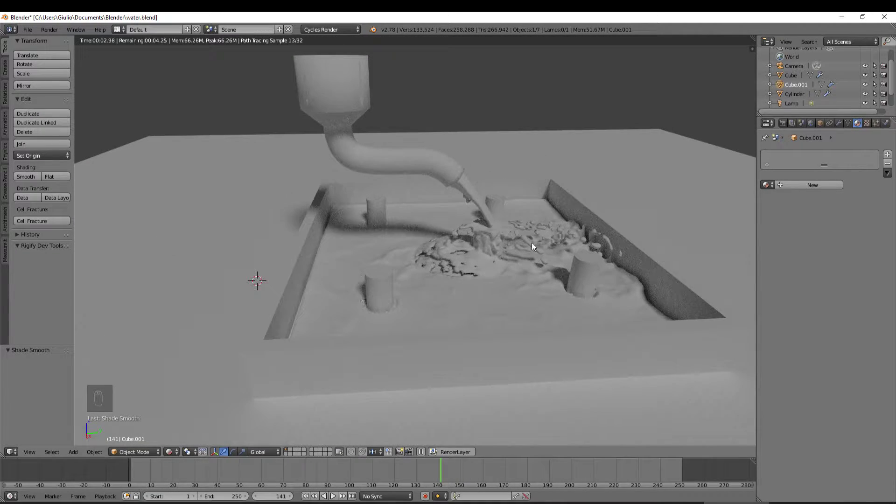
Step: Zoom out to see the tray and look through the scene camera
left_click_drag(518, 311, 519, 310)
middle_click(519, 311)
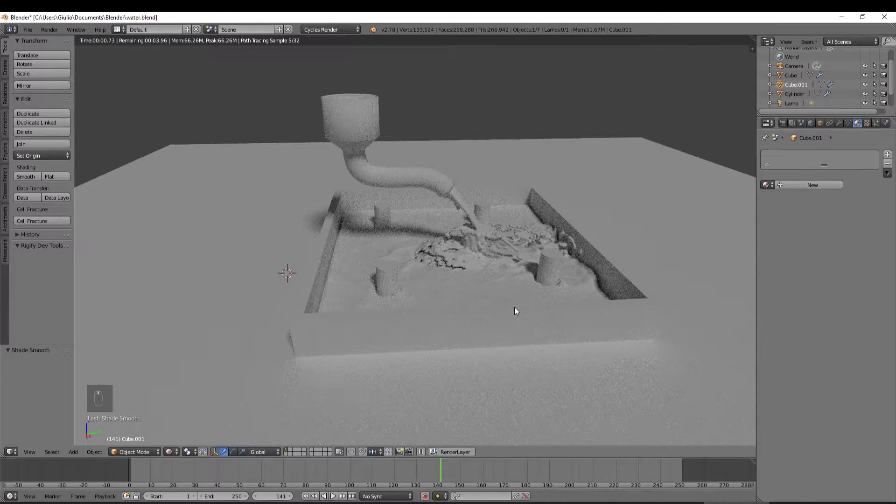
middle_click(519, 310)
key("KP_0")
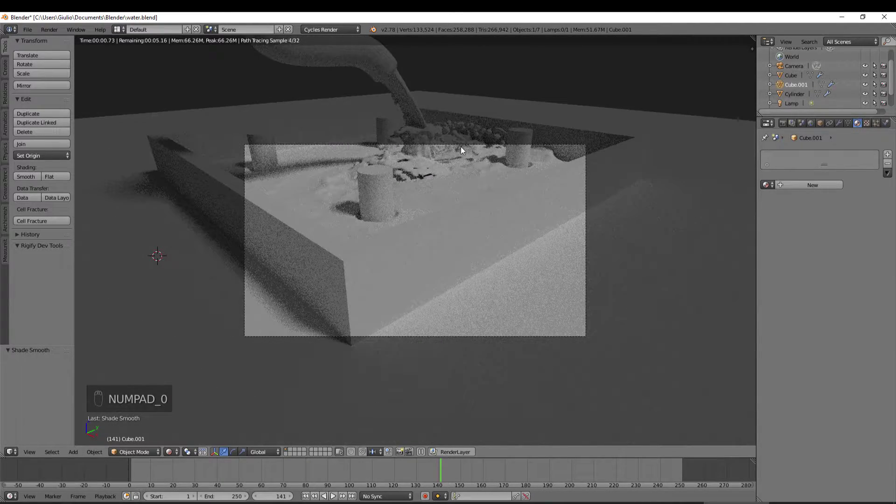
Step: Select the camera and move it to a new, higher position
left_click_drag(510, 208, 582, 162)
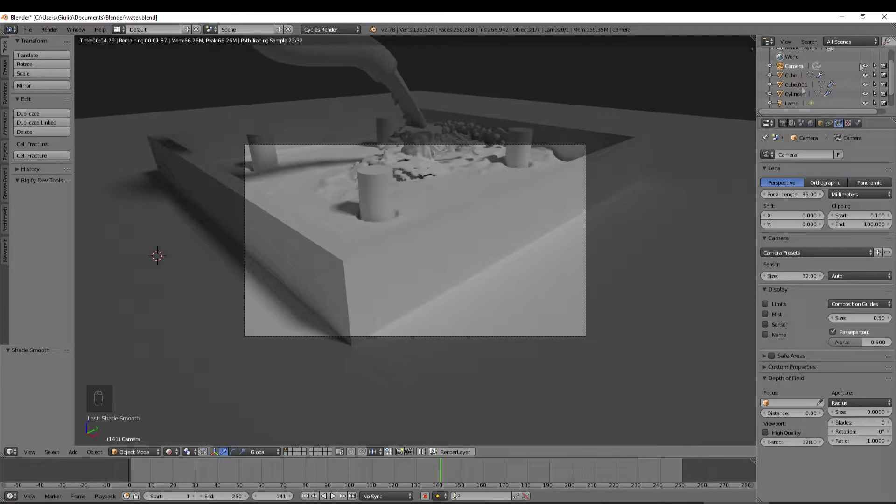
key("g")
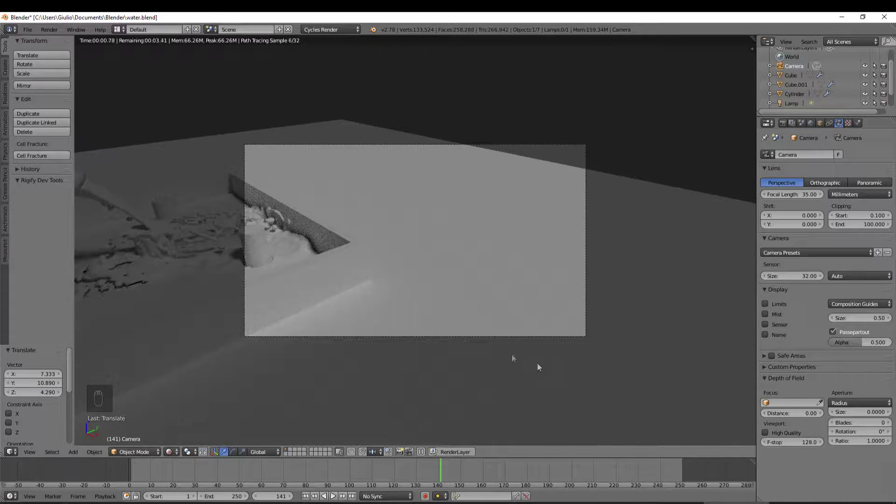
key("shift+f")
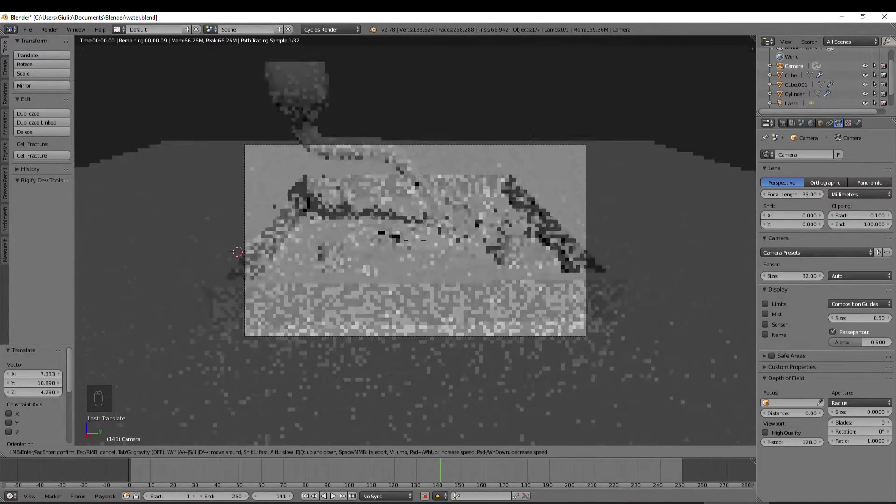
left_click(419, 243)
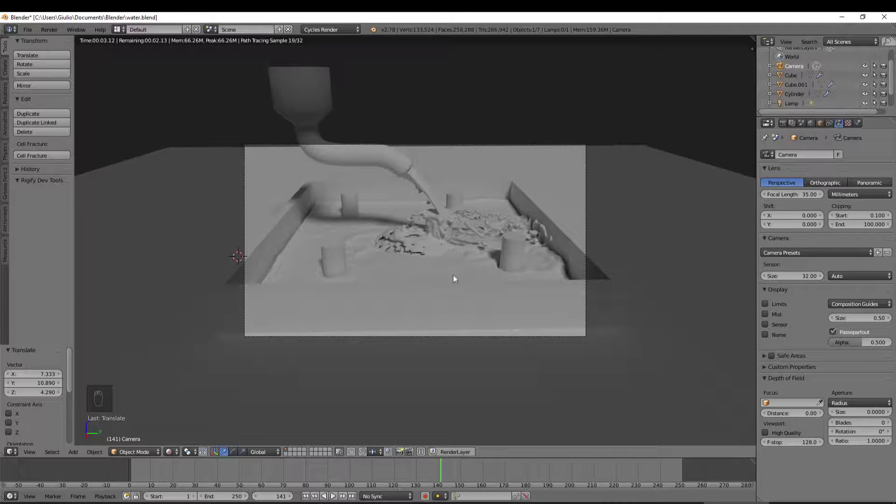
Step: Nudge and tilt the camera so the tray and pipe fill its frame
key("g")
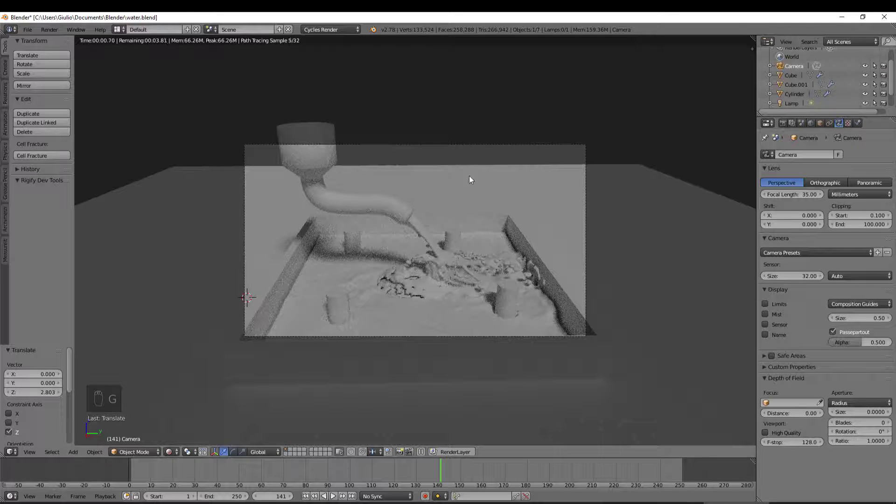
key("r")
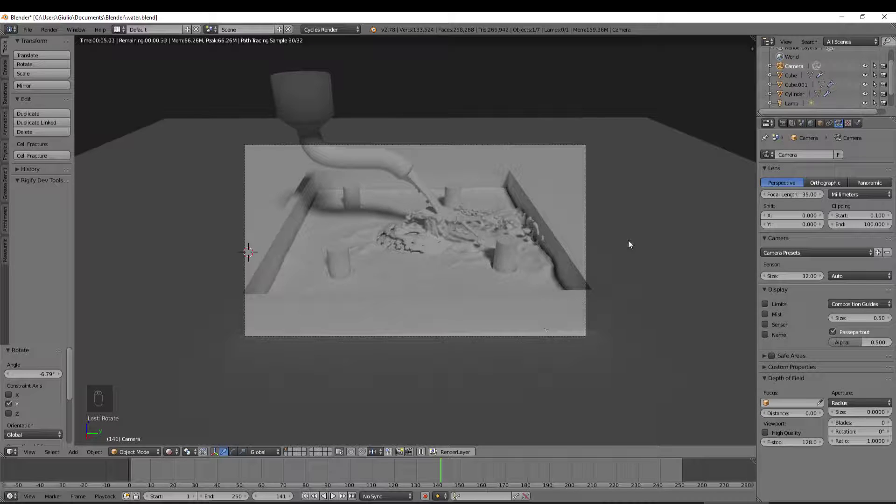
Step: Give the ground plane a dark brown material colour
left_click_drag(630, 244, 797, 191)
middle_click(804, 193)
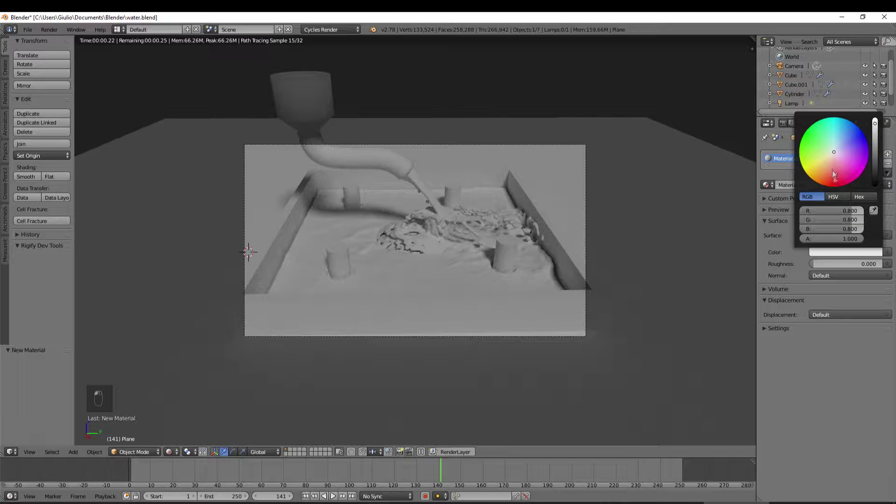
left_click_drag(837, 179, 836, 186)
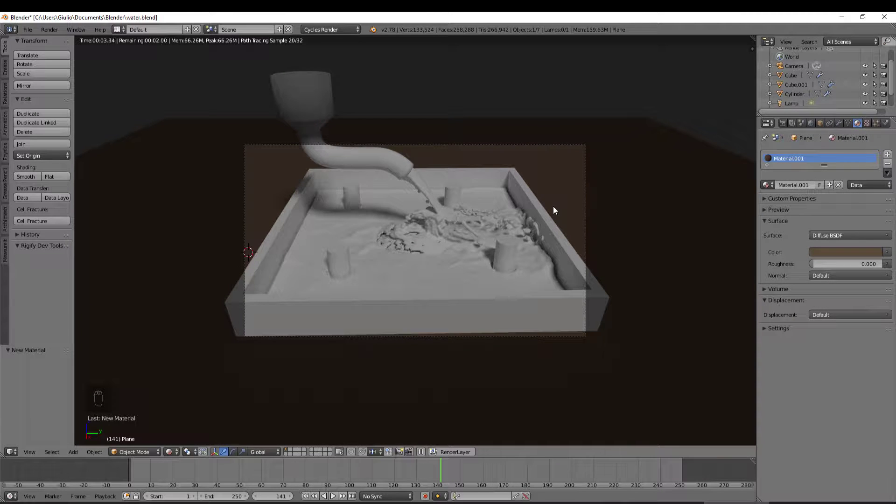
Step: Adjust the tray's material colour, leaving it a near-white grey
left_click_drag(532, 202, 820, 270)
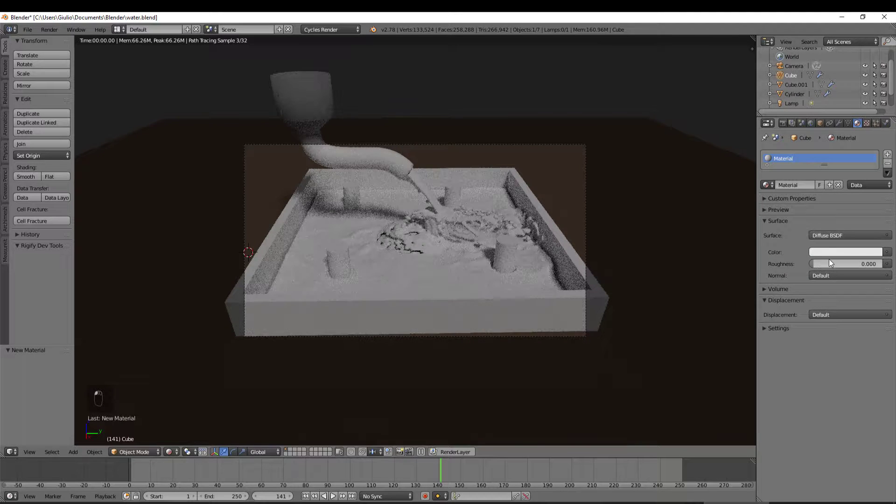
left_click_drag(844, 256, 846, 173)
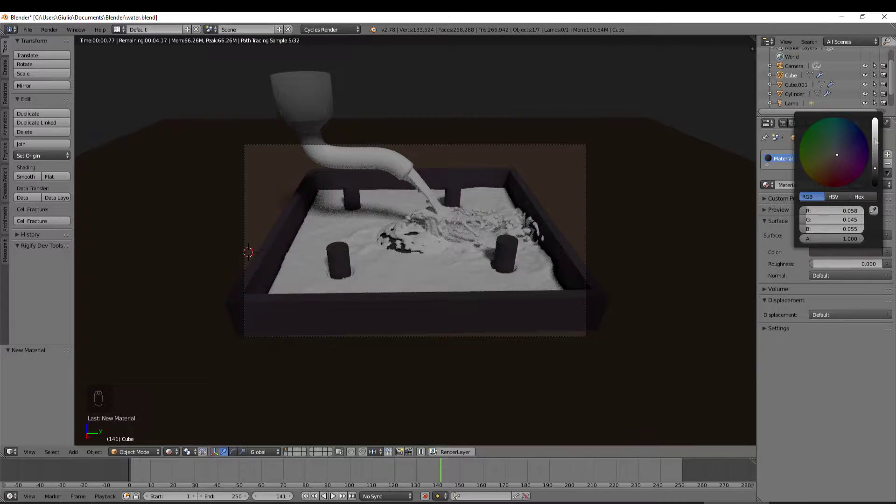
left_click_drag(851, 152, 839, 157)
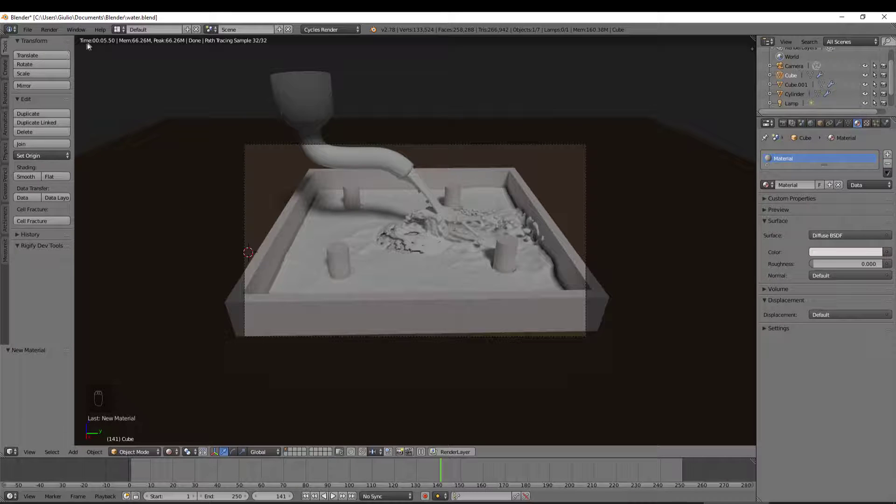
Step: Show the tray's Diffuse BSDF material in the node editor and reposition the Material Output node
left_click(123, 34)
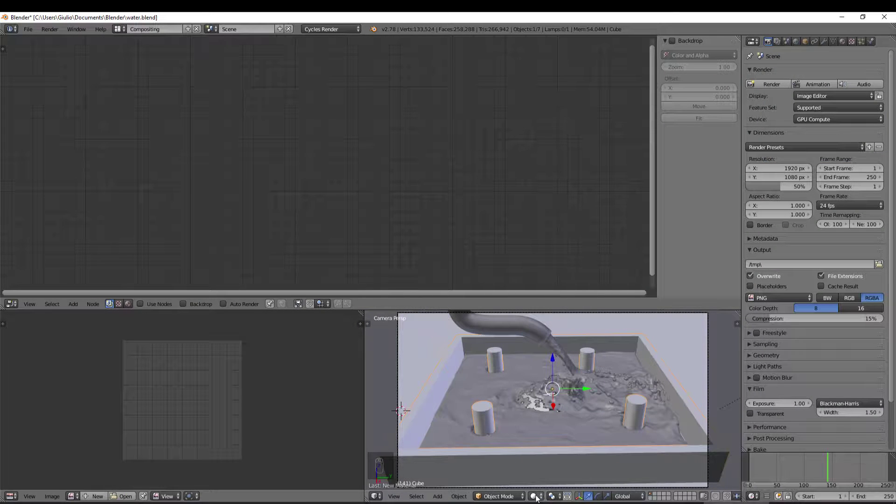
middle_click(153, 76)
left_click_drag(133, 308, 466, 163)
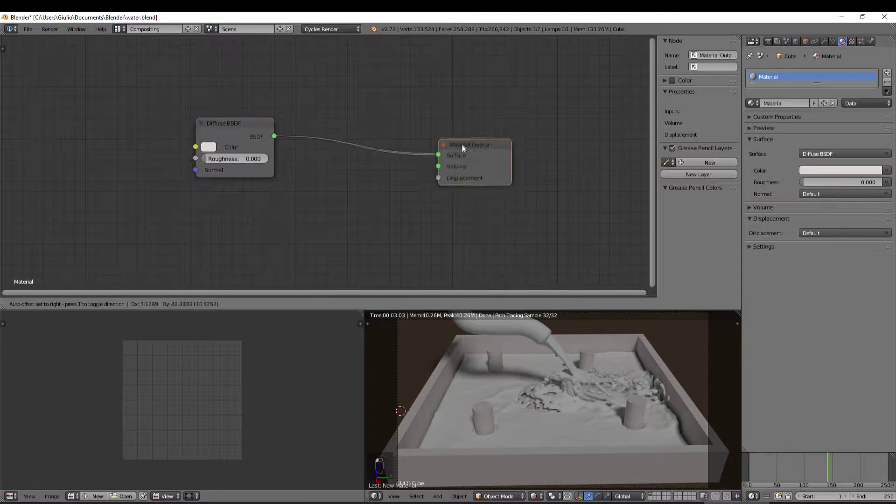
left_click(467, 143)
Step: Create a new material and insert a Mix Shader with an added Glossy BSDF before the output
left_click_drag(495, 331, 520, 333)
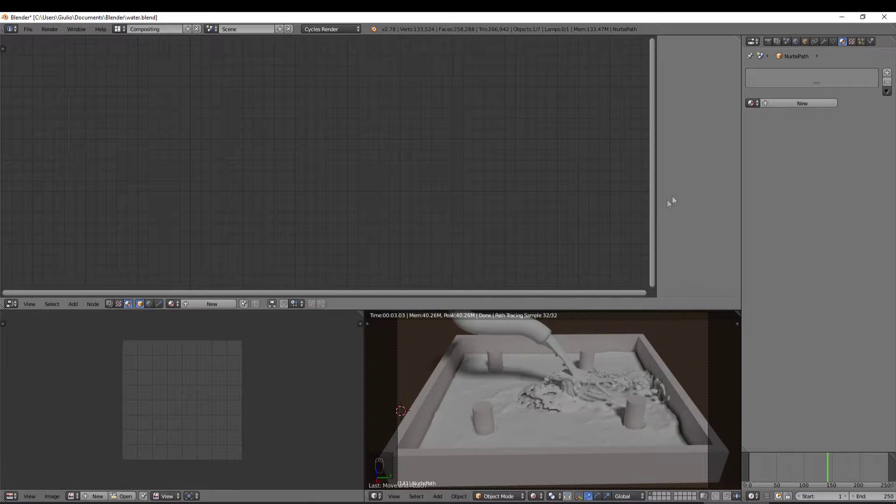
left_click(731, 146)
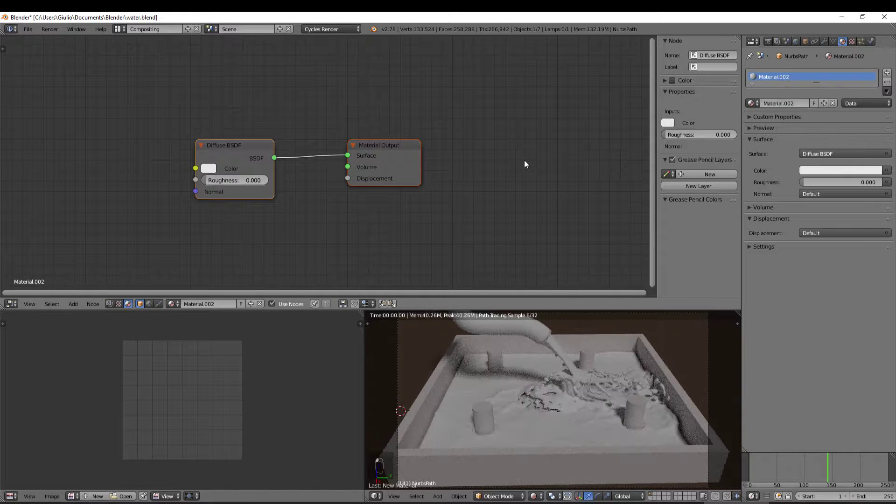
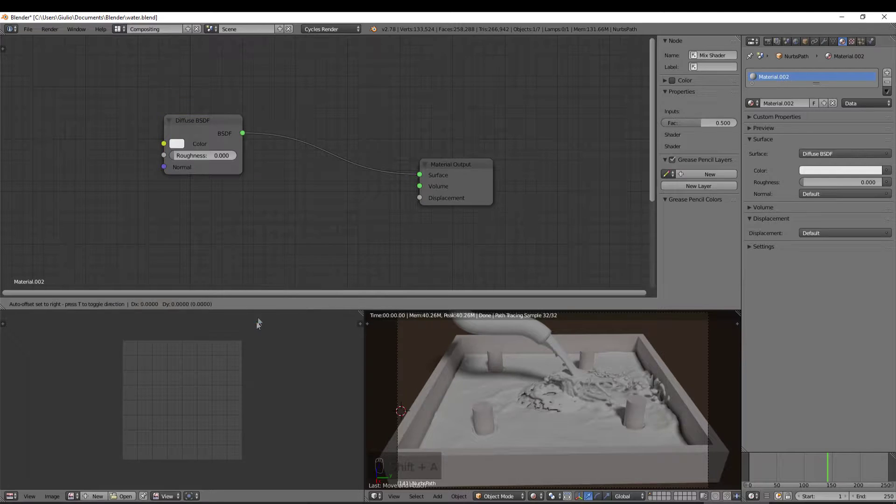
left_click_drag(277, 195, 245, 225)
key("shift+a")
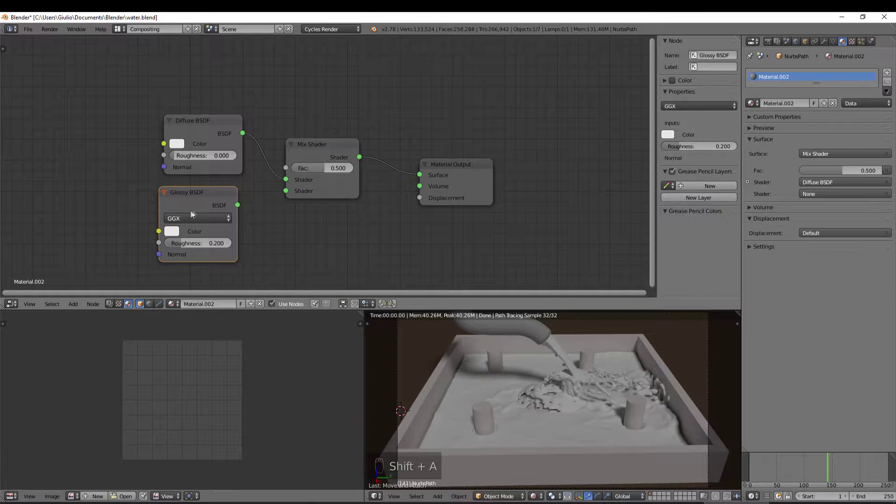
left_click(288, 195)
Step: Darken the Diffuse shader colour and brighten the Glossy shader to near white
middle_click(282, 196)
middle_click(384, 254)
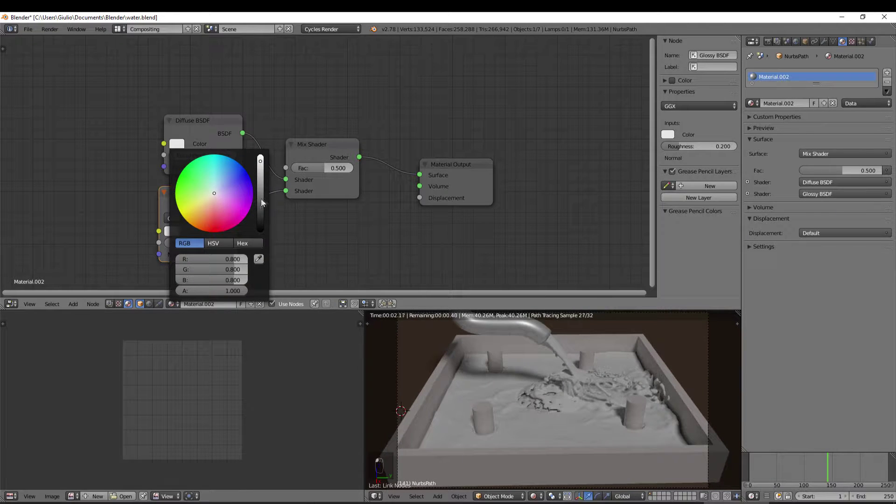
left_click(264, 214)
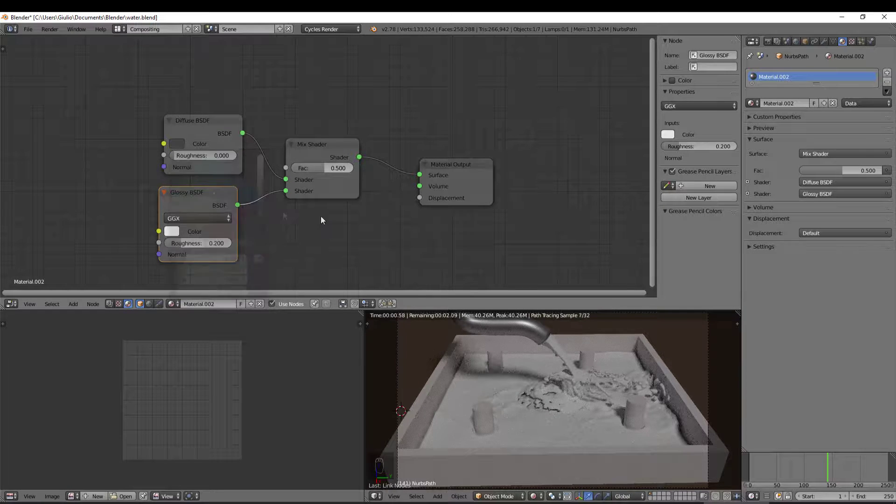
left_click_drag(177, 234, 259, 98)
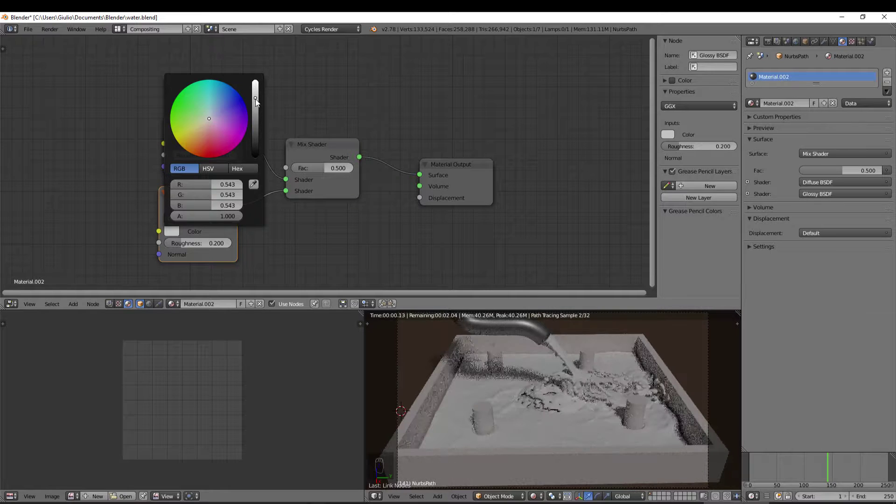
left_click_drag(487, 168, 527, 169)
left_click_drag(515, 174, 379, 235)
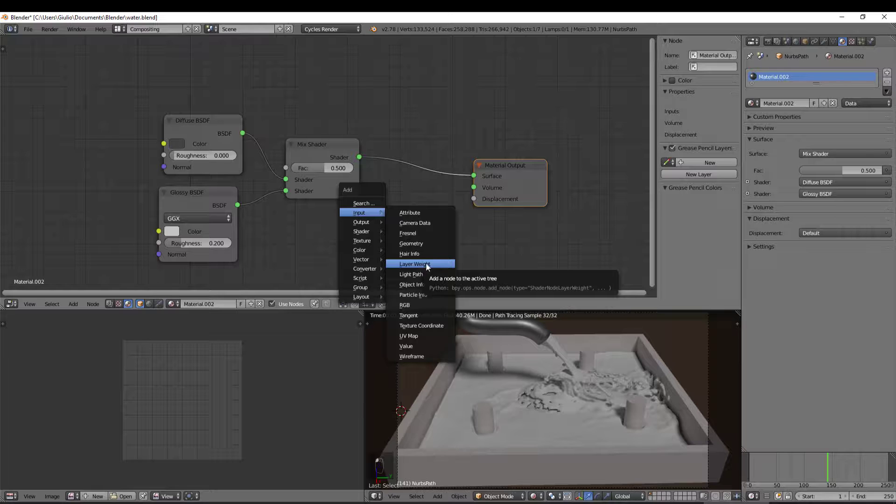
Step: Add a Layer Weight node, a second Mix Shader before the output, and a duplicated Glossy BSDF
left_click_drag(432, 267, 453, 268)
left_click_drag(385, 136, 374, 81)
middle_click(374, 78)
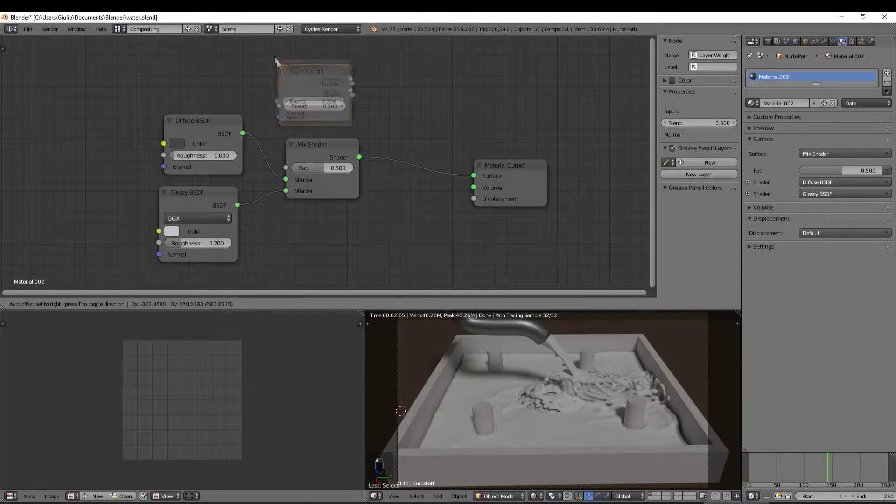
left_click_drag(258, 68, 394, 145)
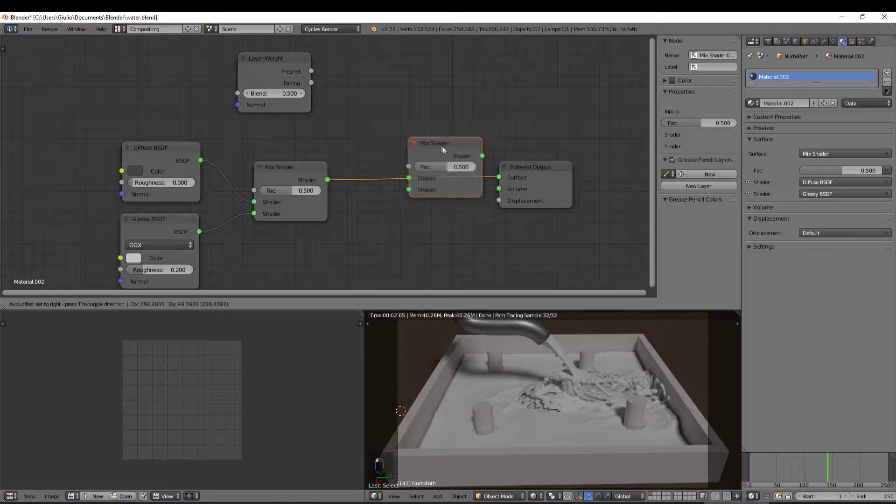
key("shift+d")
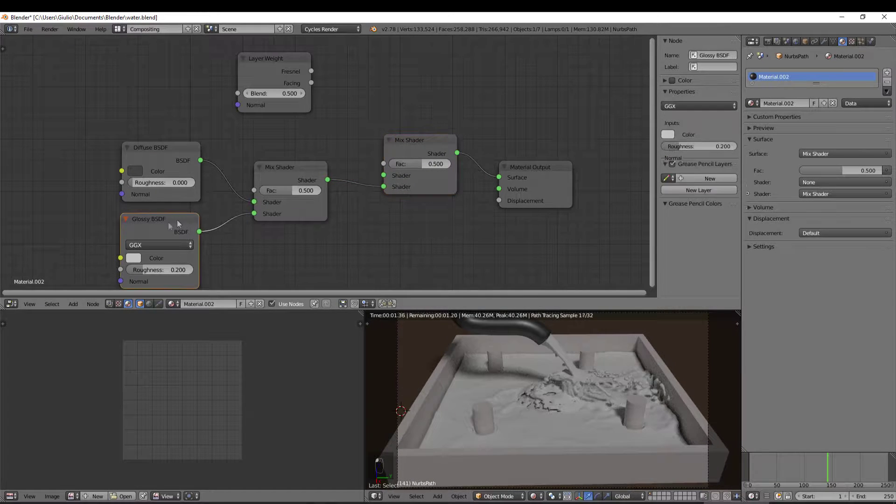
key("shift+d")
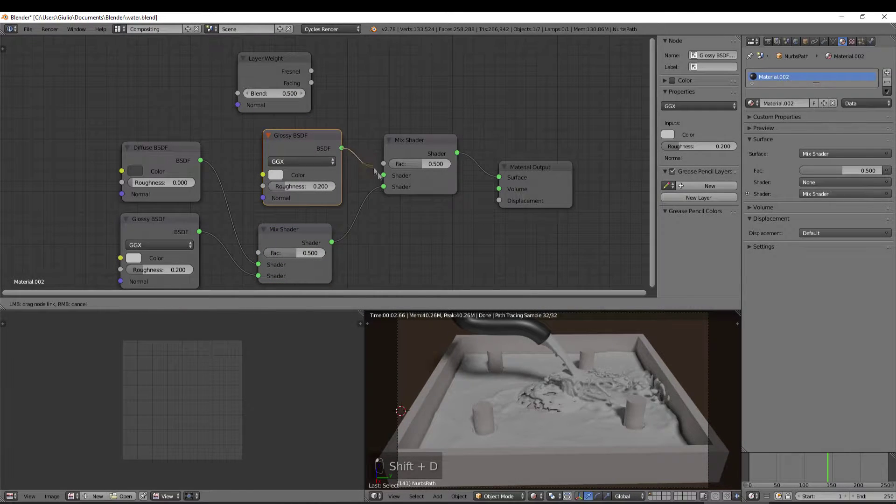
middle_click(387, 180)
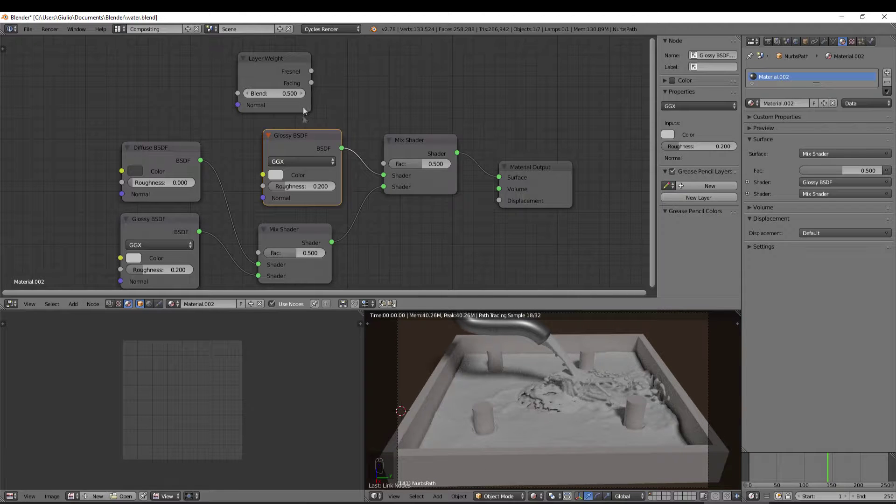
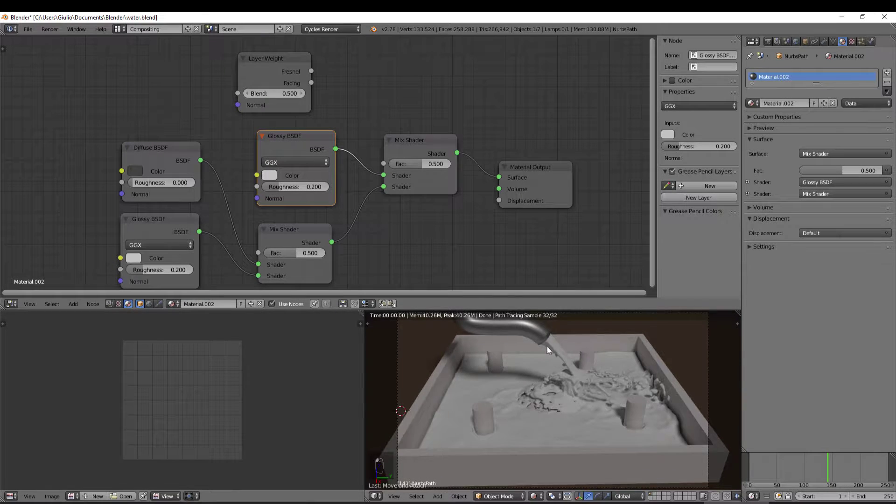
Step: Inspect the preview, then wire Layer Weight's Fresnel into the outer Mix Shader factor
middle_click(551, 350)
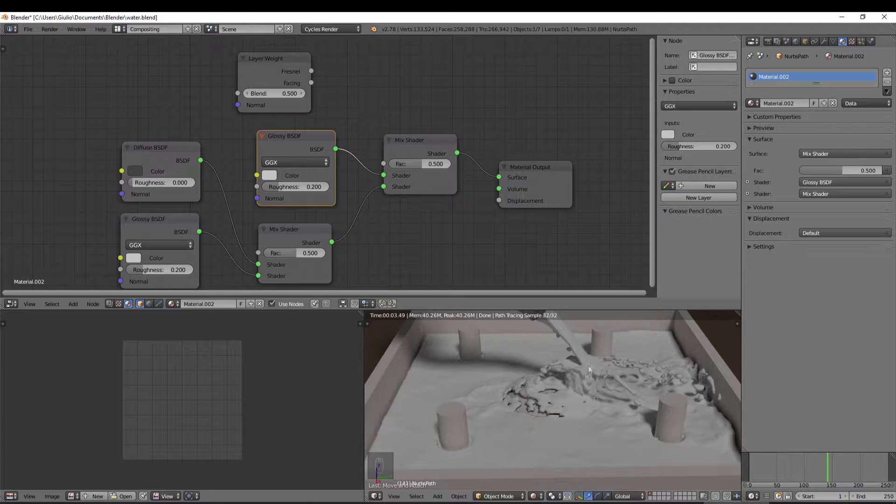
middle_click(575, 360)
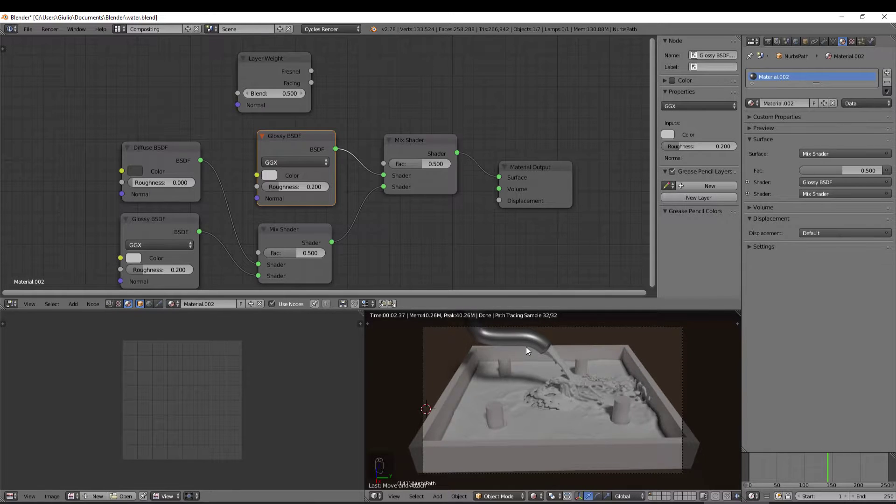
middle_click(530, 350)
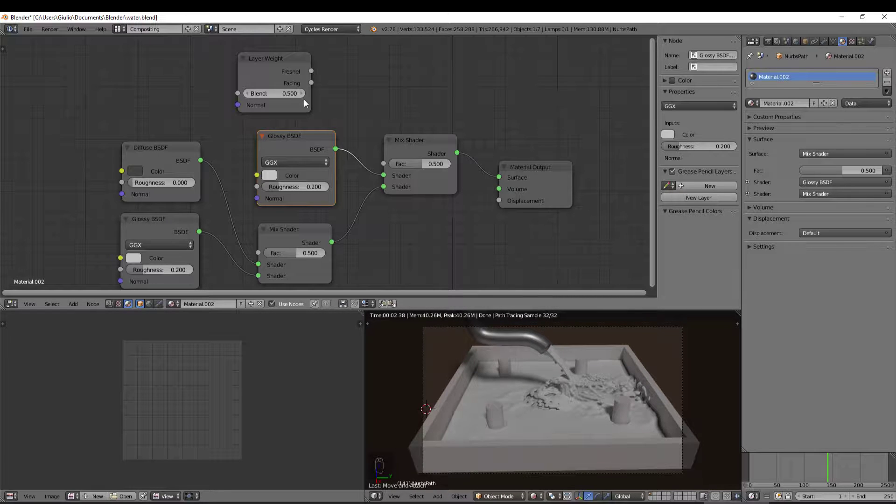
middle_click(551, 353)
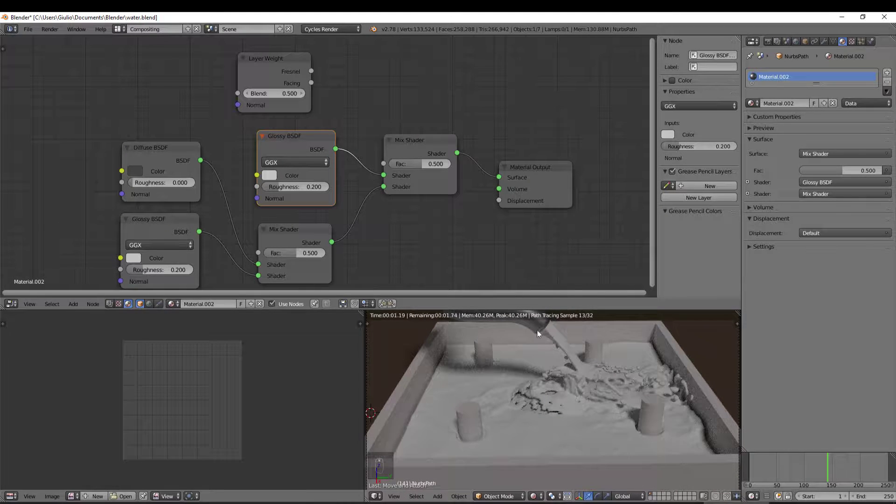
left_click_drag(550, 329, 471, 336)
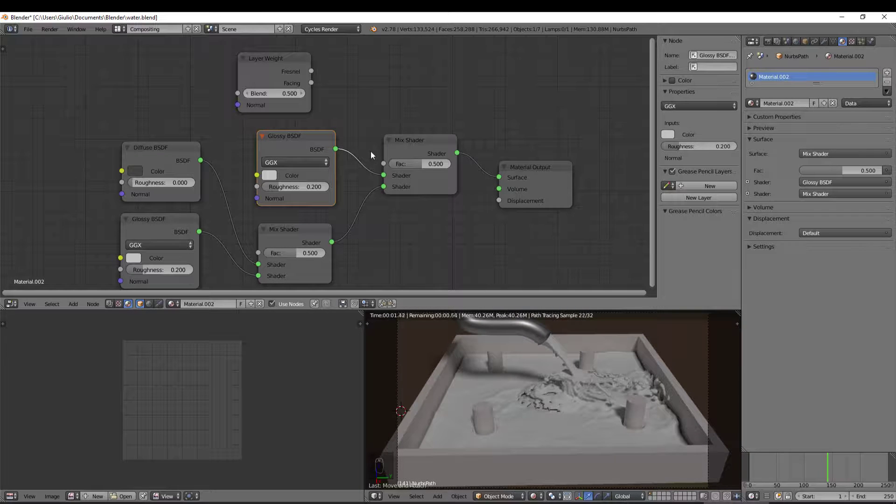
left_click_drag(322, 69, 387, 169)
middle_click(388, 168)
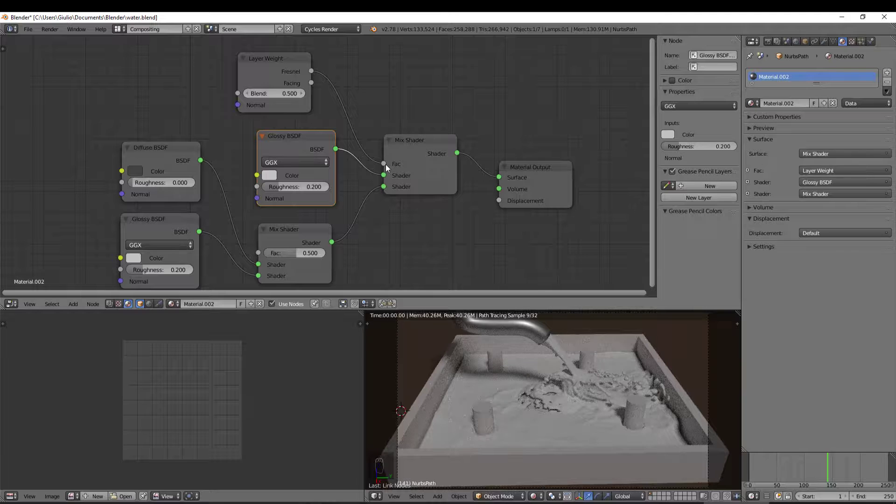
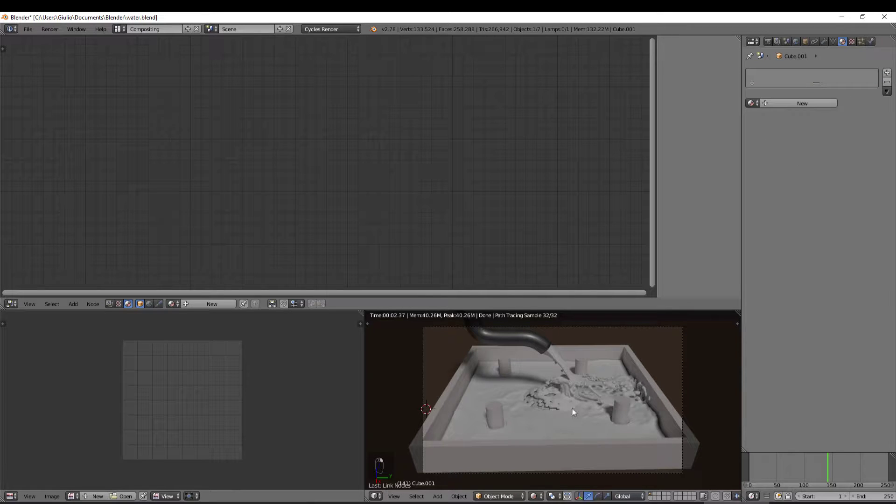
Step: Undo a trial tray colour change and reselect Cube.001 for a new material
right_click(578, 409)
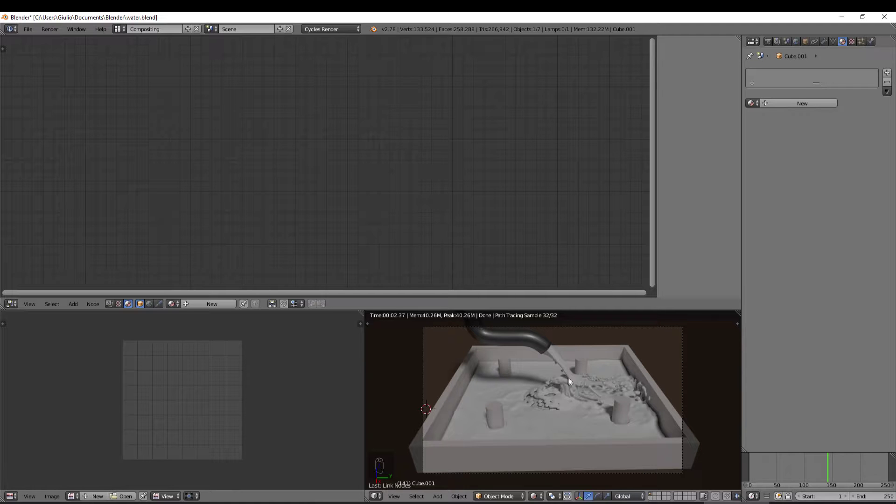
right_click(558, 362)
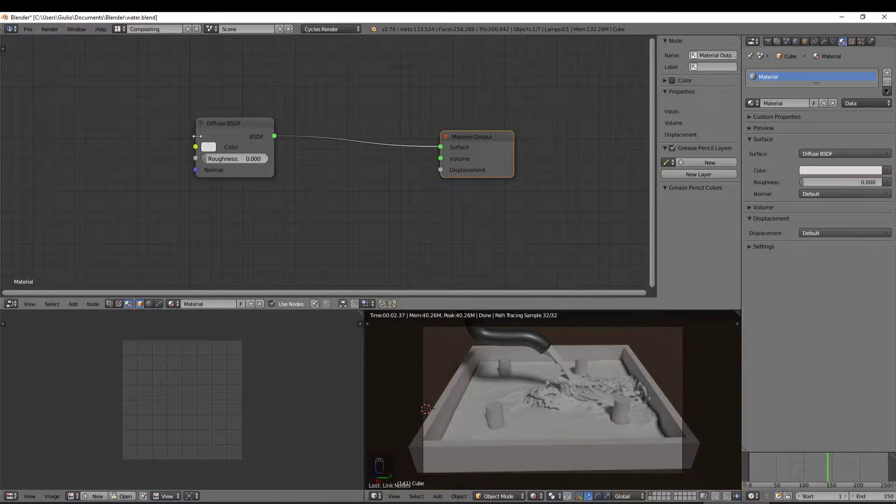
middle_click(267, 178)
key("ctrl+z")
key("ctrl+z")
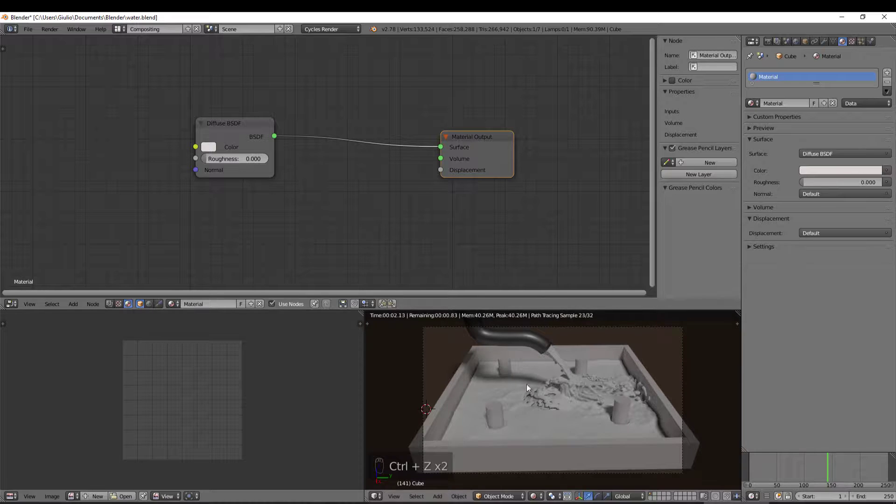
left_click_drag(529, 389, 533, 355)
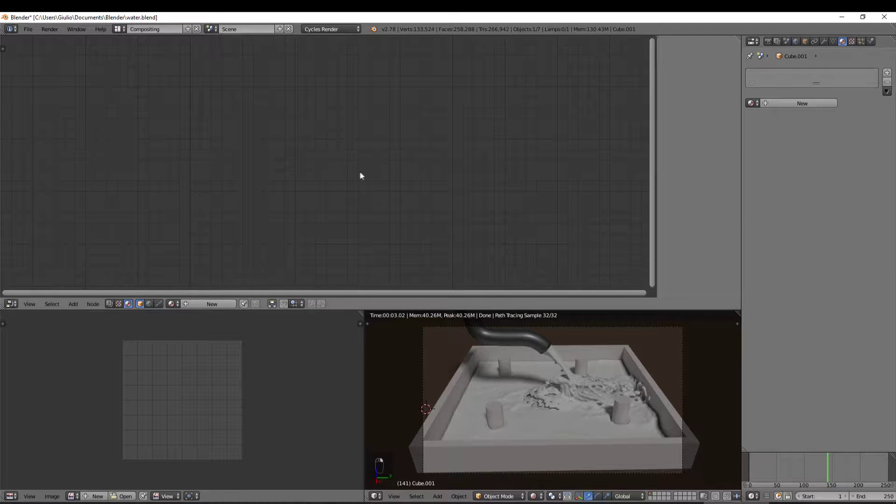
Step: Insert a Mix Shader on the Diffuse–Output link and bring up the node list for a Glass BSDF
left_click_drag(620, 376, 575, 367)
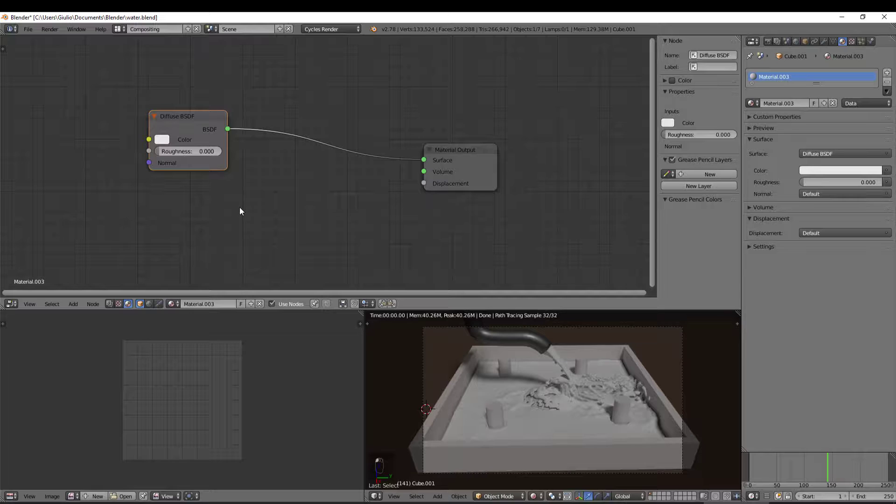
left_click(412, 253)
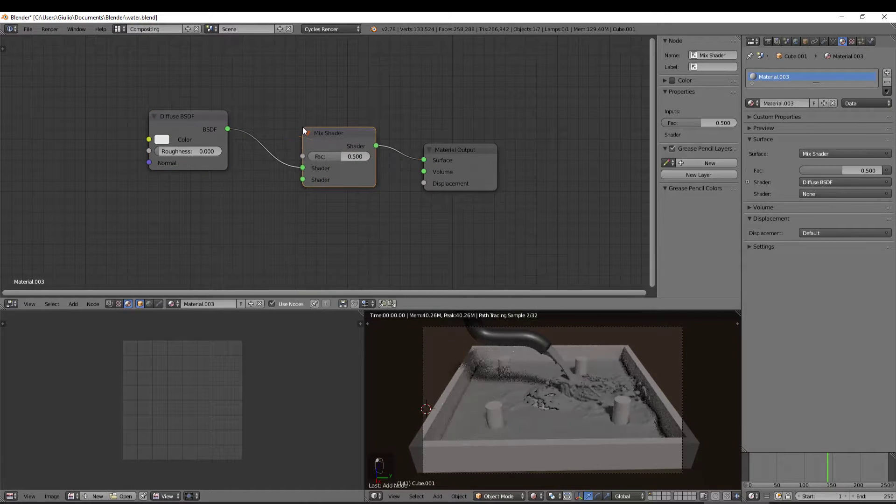
key("shift+a")
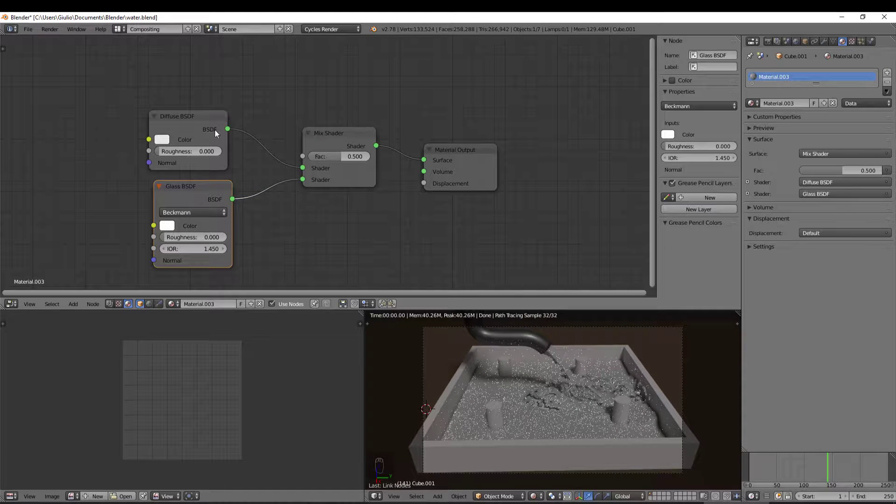
Step: Delete the Diffuse BSDF so only the Glass BSDF feeds the Mix Shader
left_click_drag(222, 136, 206, 126)
key("Delete")
left_click_drag(514, 334, 606, 411)
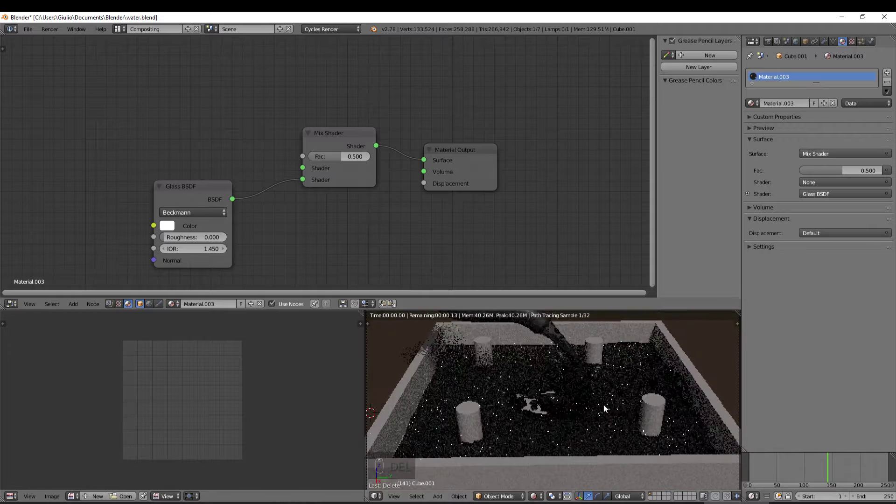
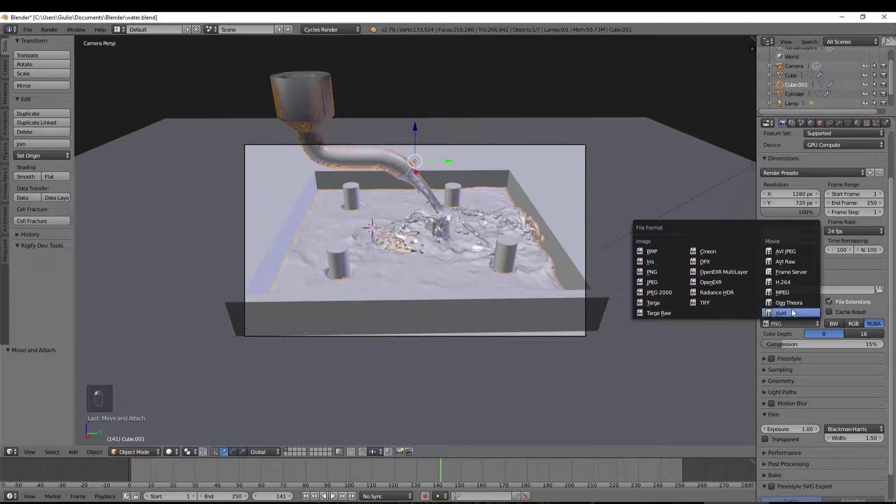
Step: Set the render output encoding codec to H.264
left_click_drag(796, 296, 784, 324)
left_click_drag(784, 324, 782, 340)
left_click_drag(776, 341, 809, 366)
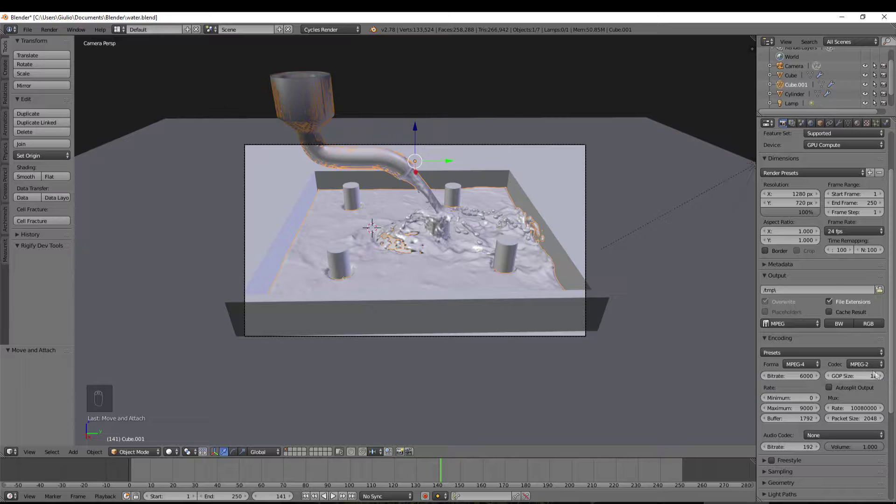
left_click_drag(872, 364, 844, 296)
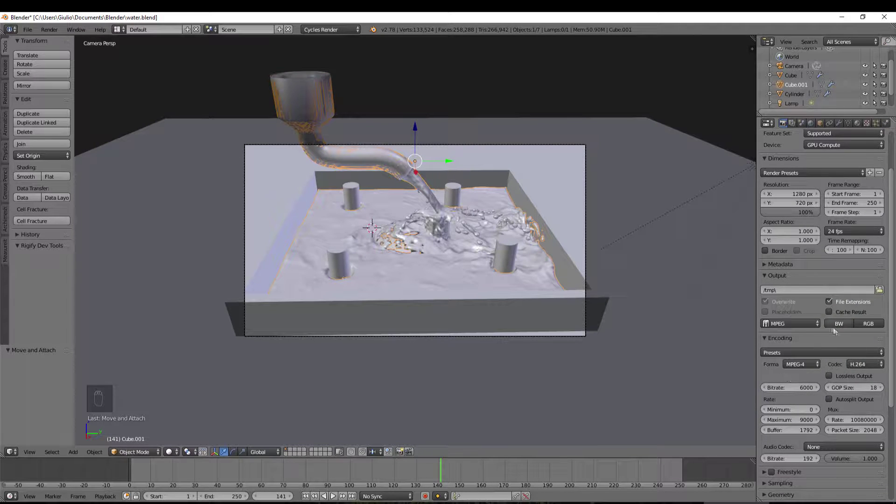
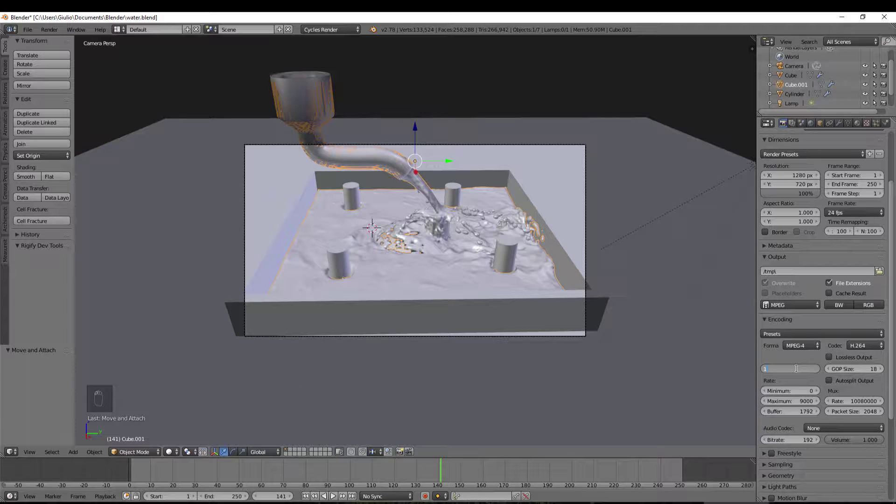
Step: Finish entering the video bitrate values (18500 with 17000–19000 range)
key("KP_9")
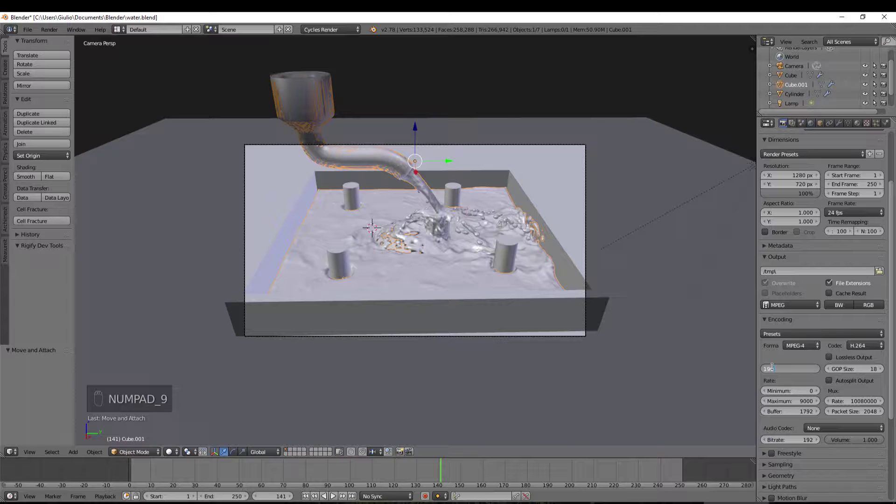
key("KP_0")
key("KP_0")
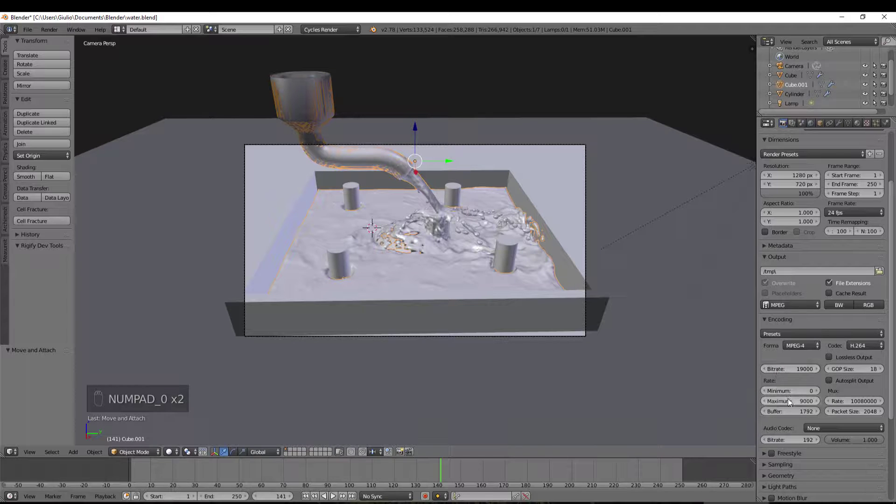
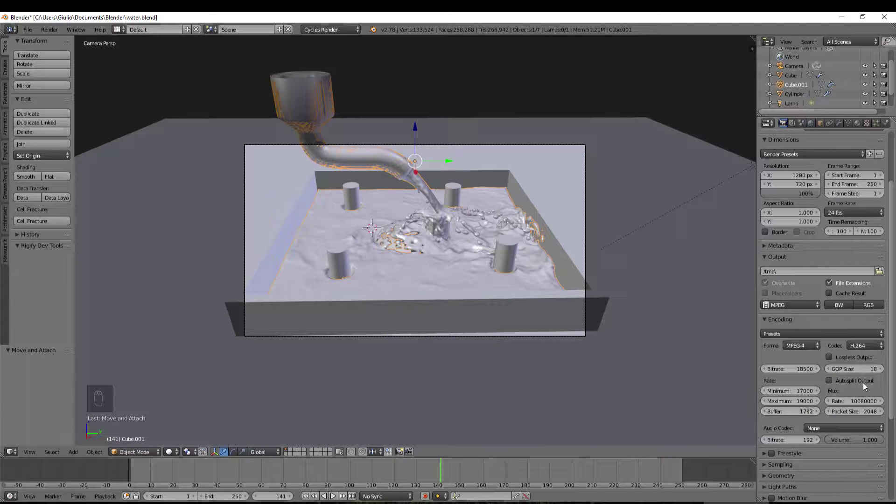
Step: Lower the GOP keyframe distance to 2 and bring up the Sampling settings
left_click_drag(841, 403, 847, 366)
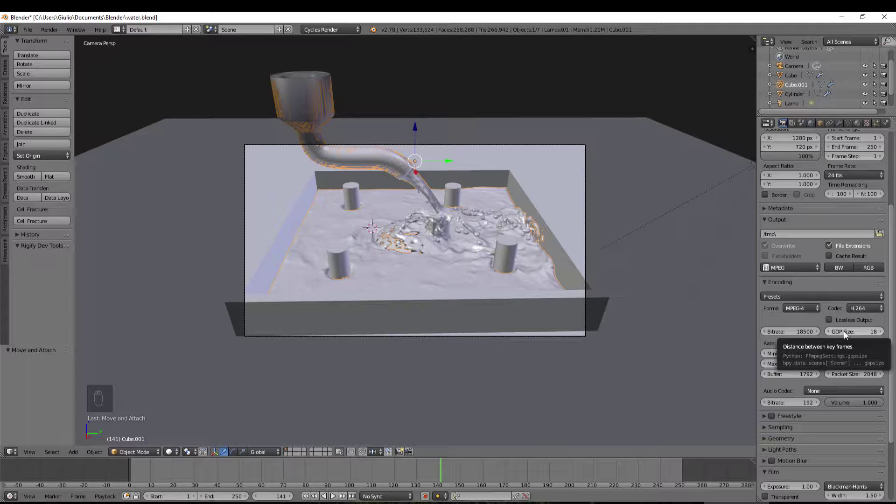
left_click_drag(848, 335, 837, 335)
left_click_drag(832, 334, 879, 333)
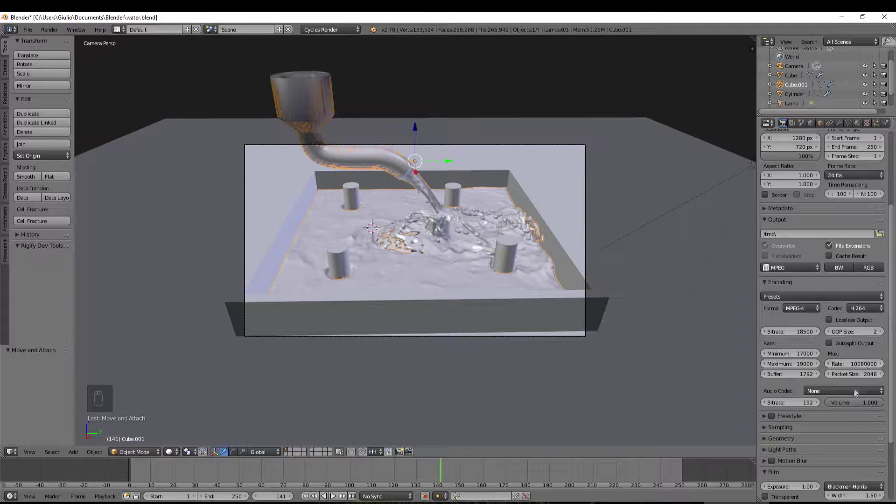
left_click_drag(780, 371, 818, 372)
left_click(818, 372)
Step: Expand the Light Paths settings showing bounce limits of 12 beside the sampling options
middle_click(847, 349)
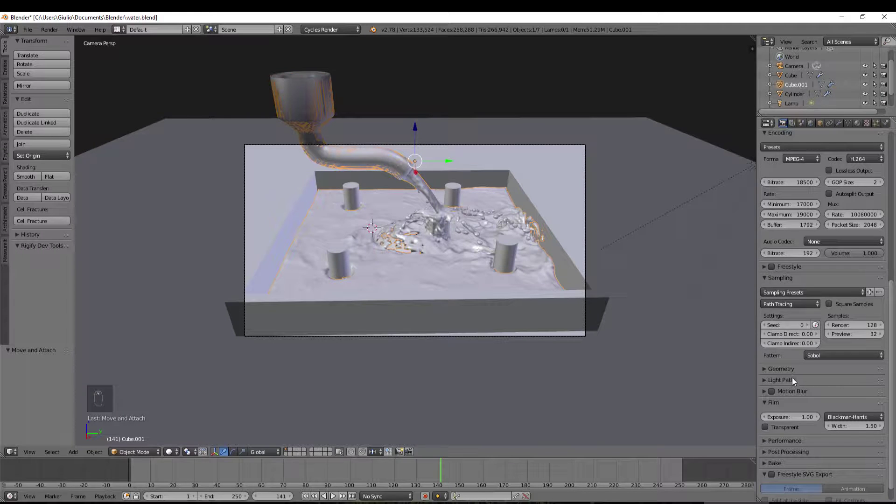
left_click(803, 380)
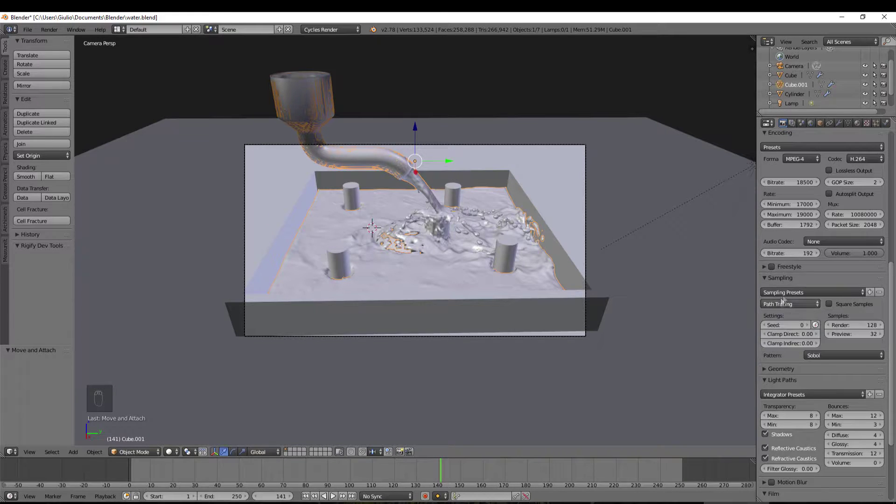
left_click_drag(789, 405, 820, 426)
left_click_drag(524, 272, 495, 258)
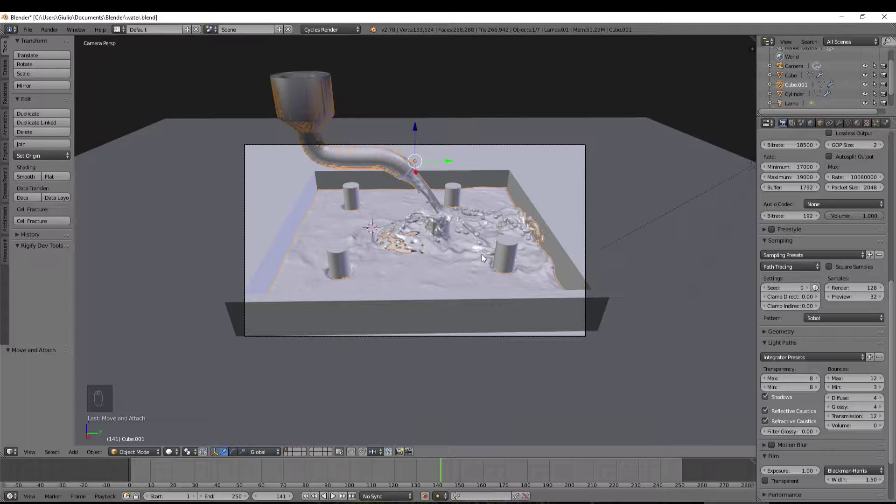
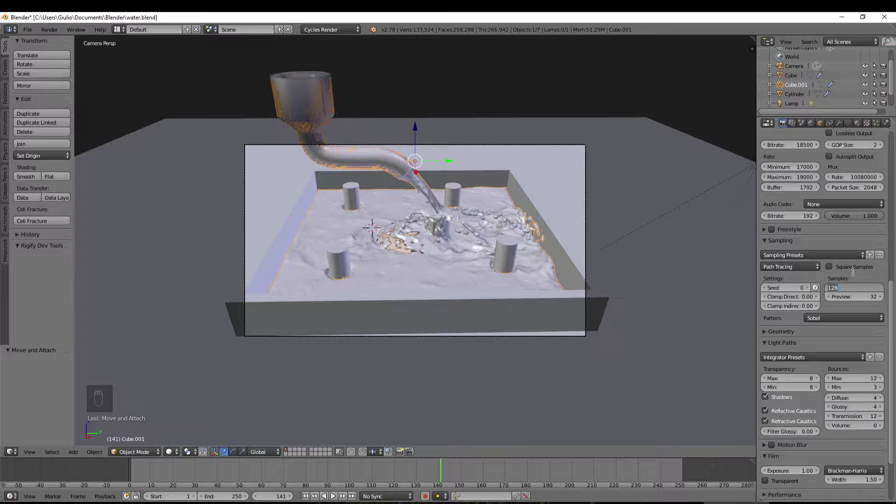
Step: Confirm 300 render samples, apply the Full Global Illumination preset and glossy filter 0.20
key("KP_0")
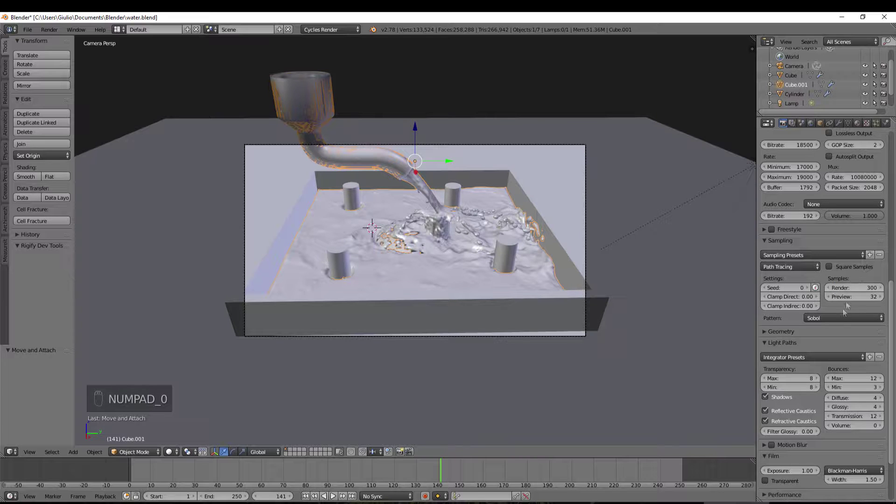
left_click_drag(839, 364, 860, 461)
left_click_drag(855, 461, 813, 437)
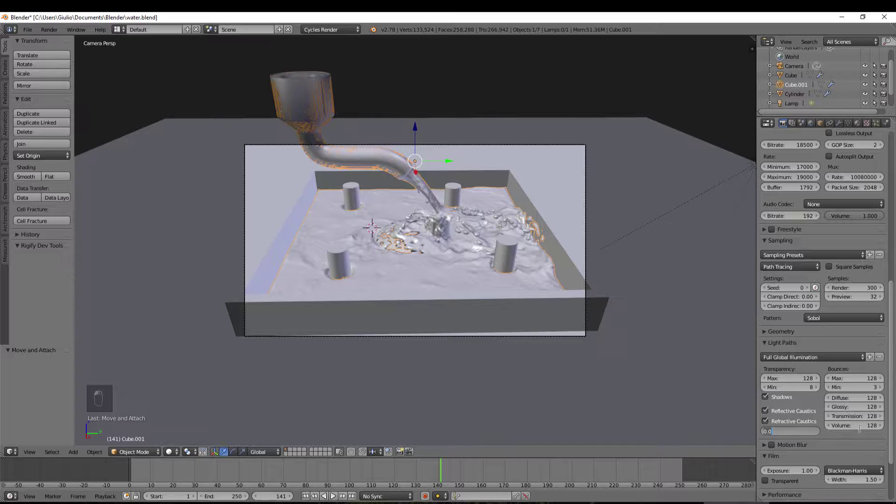
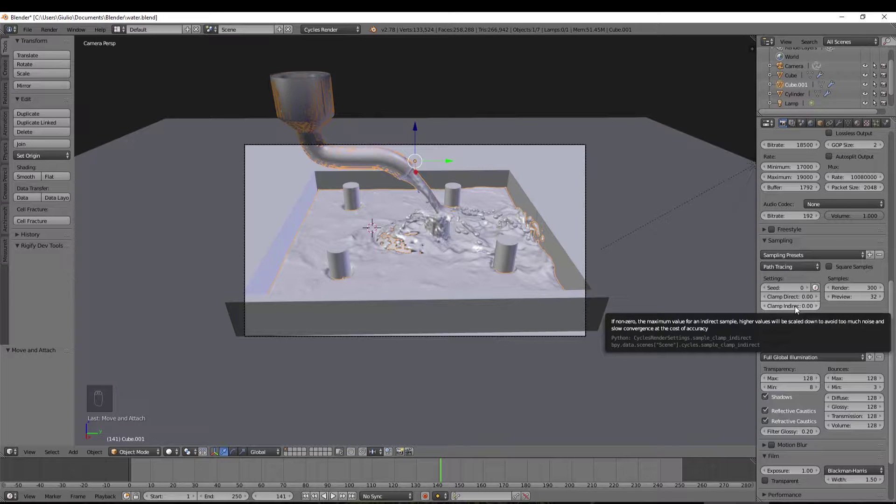
Step: Set direct and indirect clamps to 0.60 and seed 12, then reframe the water scene
middle_click(815, 300)
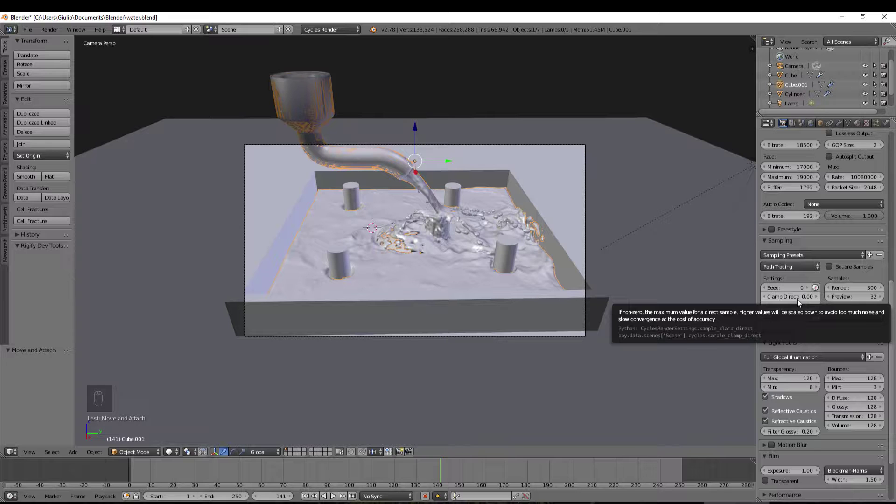
left_click_drag(802, 302, 818, 302)
middle_click(814, 303)
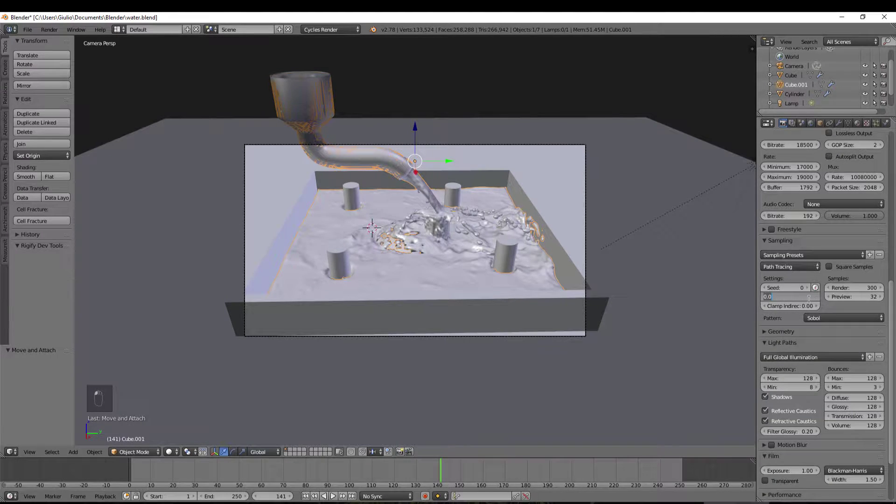
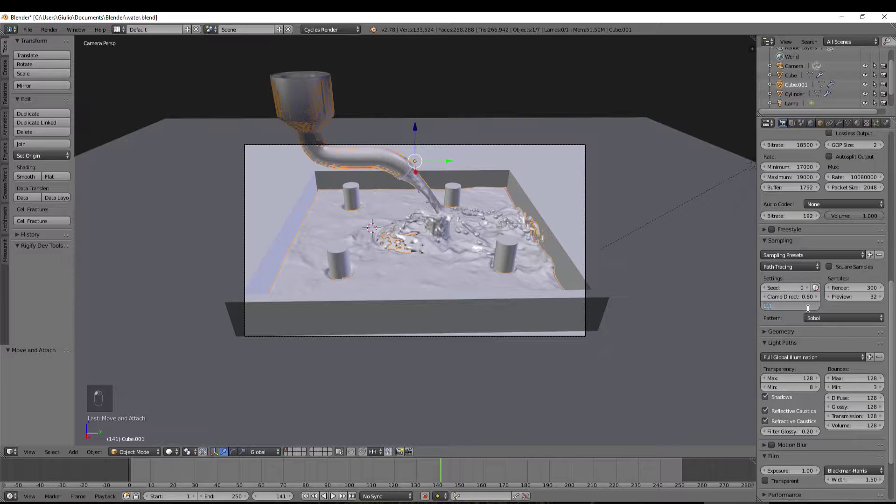
left_click_drag(809, 290, 797, 293)
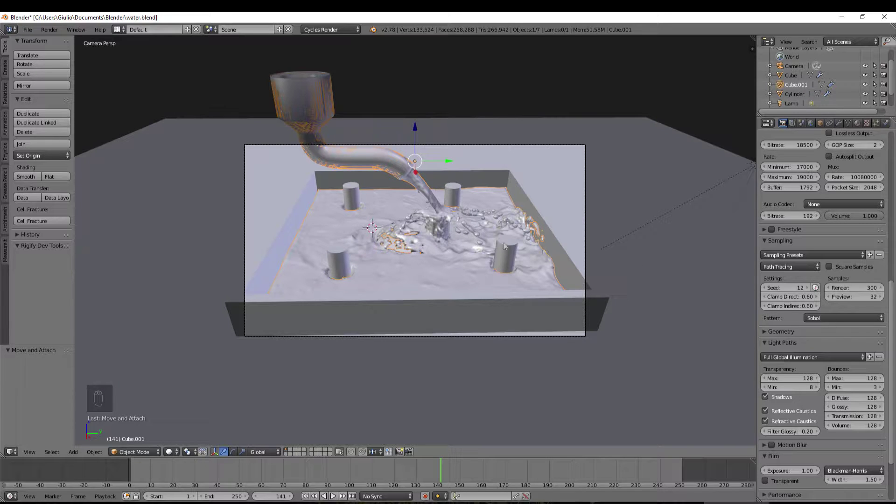
middle_click(798, 289)
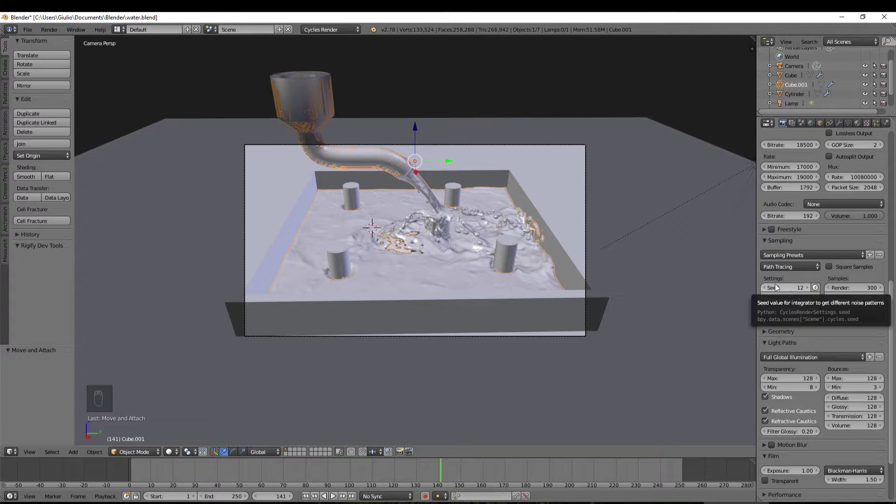
middle_click(784, 283)
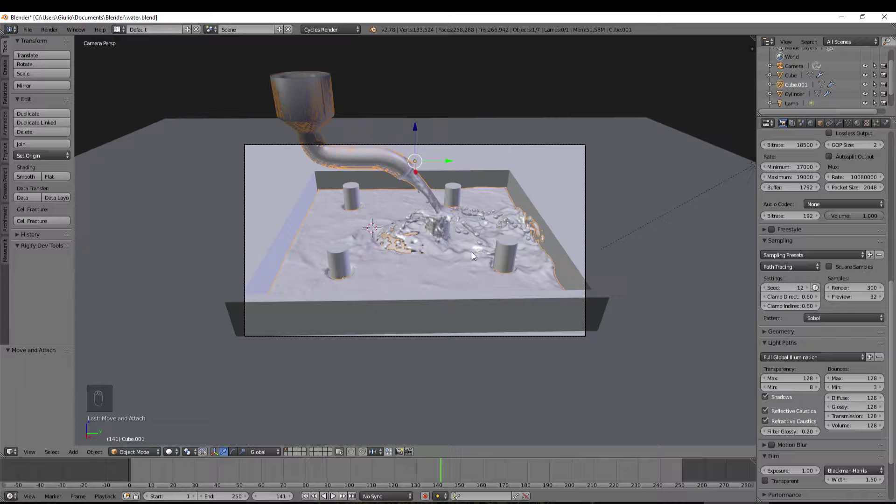
key("shift+f")
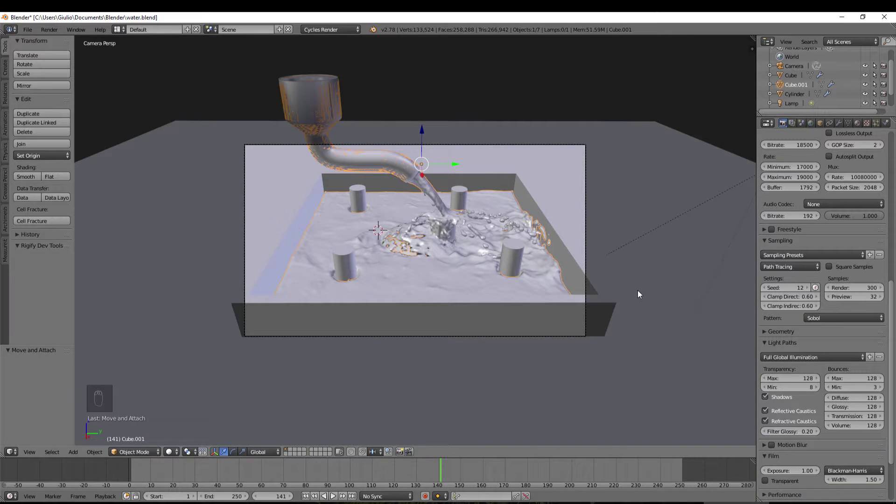
Step: Select the scene camera and nudge its position in the water scene
key("g")
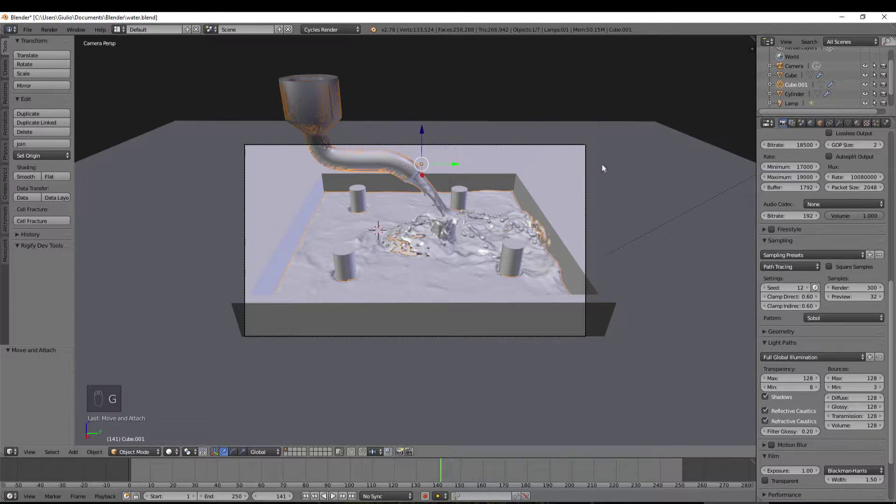
right_click(606, 215)
key("g")
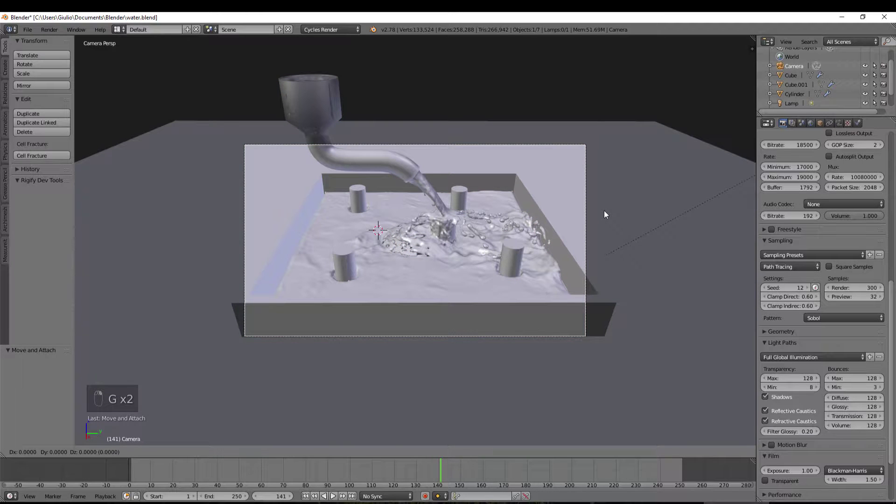
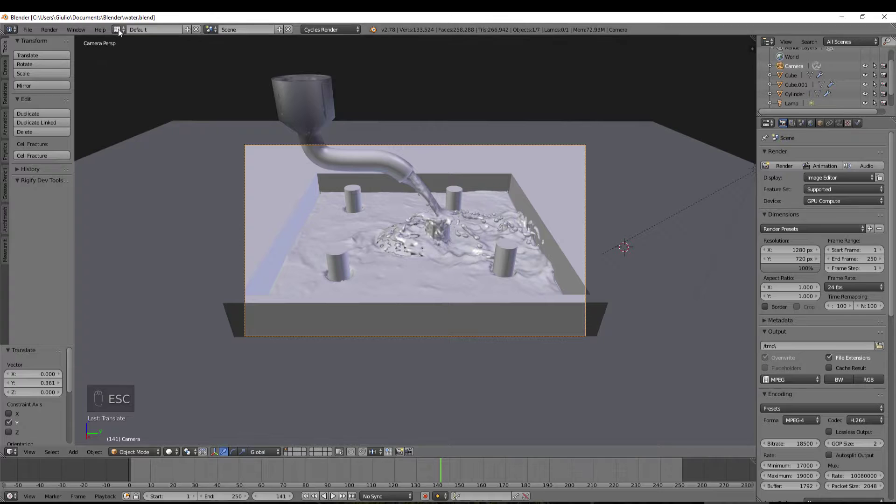
Step: Select the container box Cube to work on its material
right_click(234, 307)
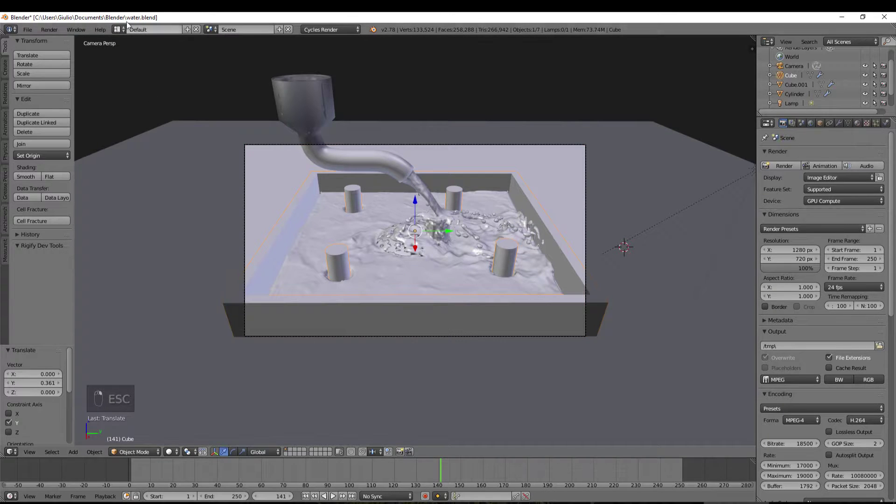
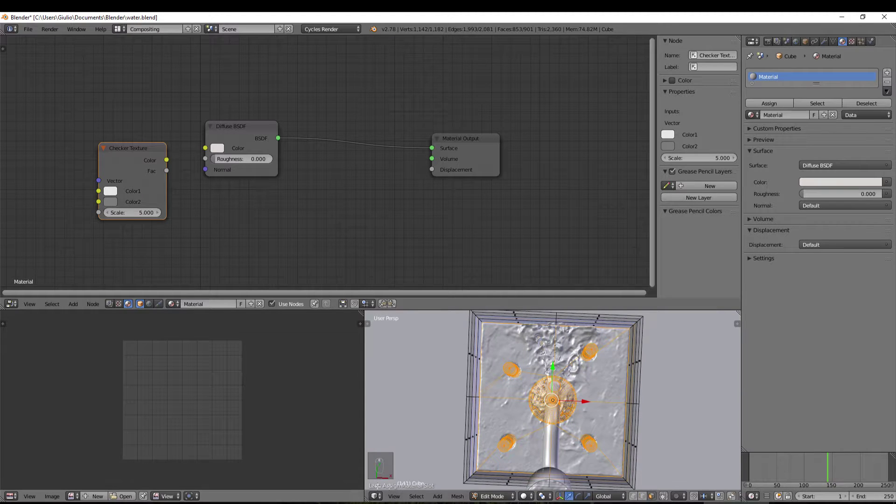
Step: Reframe the box through the scene camera and switch the viewport to live rendered preview
left_click(511, 497)
left_click_drag(515, 469, 452, 349)
left_click_drag(451, 349, 482, 375)
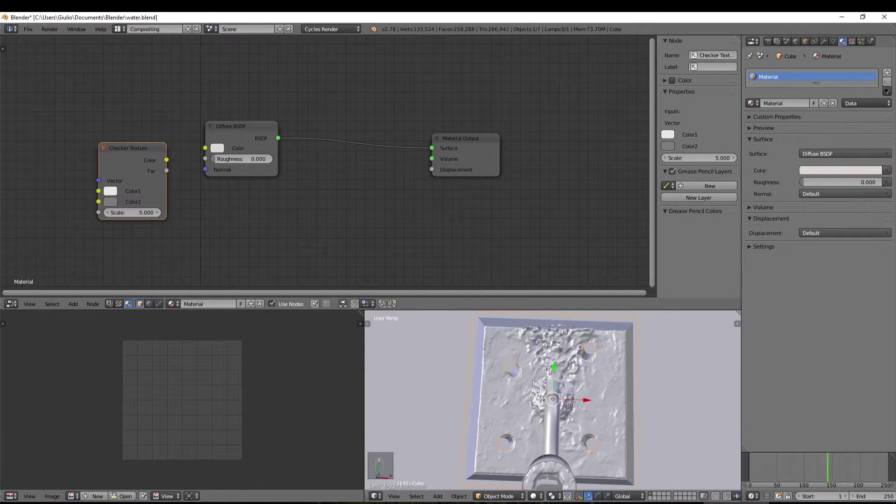
key("KP_0")
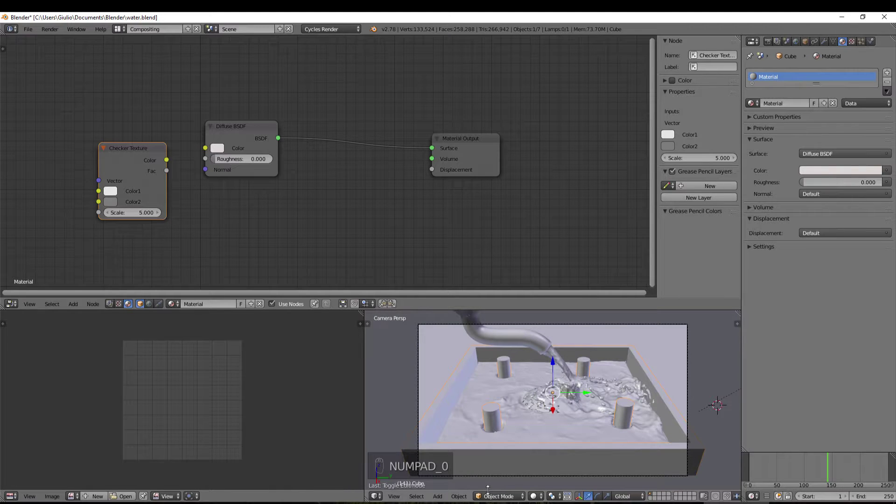
left_click(538, 499)
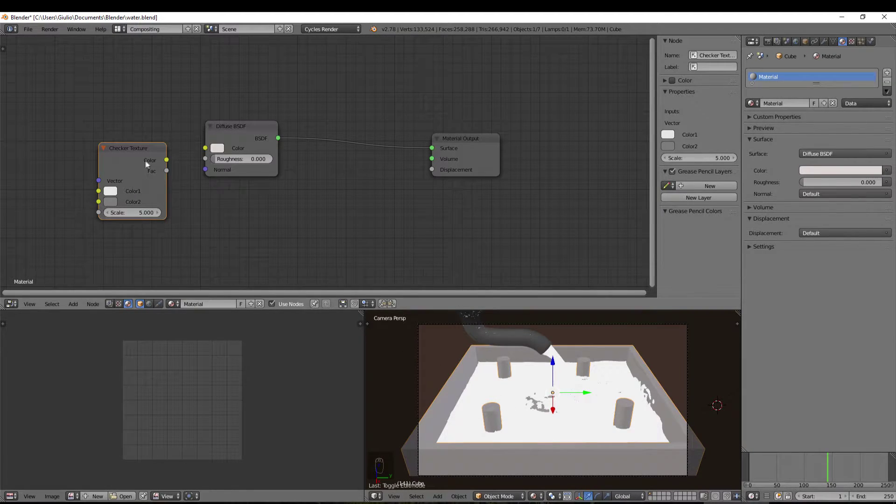
Step: Wire the Checker Texture colour into the Diffuse BSDF colour of the box material
left_click_drag(171, 162, 204, 155)
left_click_drag(204, 155, 877, 81)
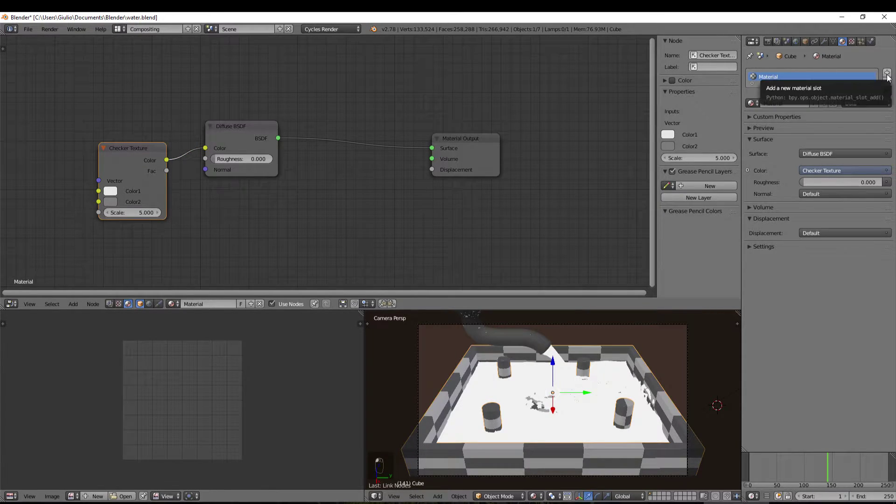
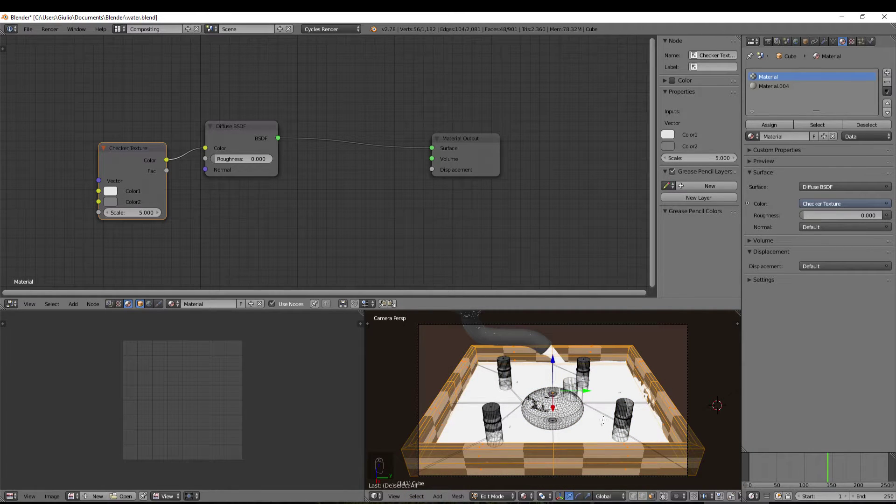
Step: Assign Material.004 to the selected rim faces of the box
left_click(788, 89)
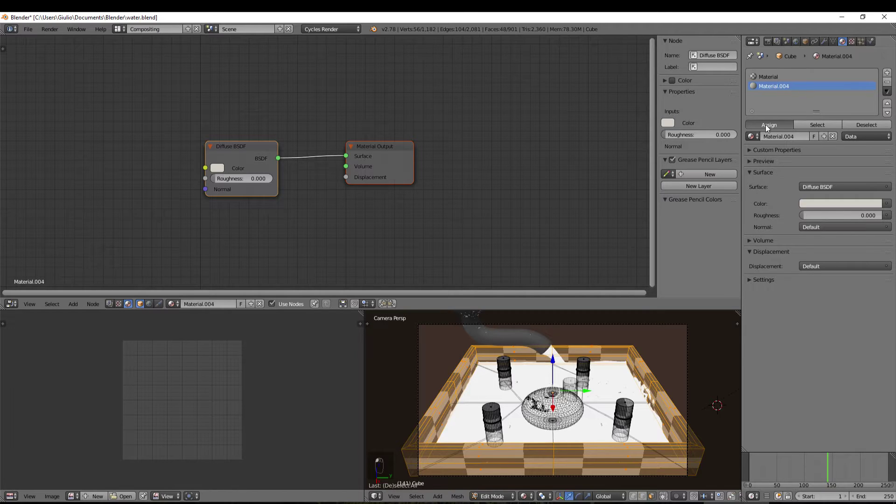
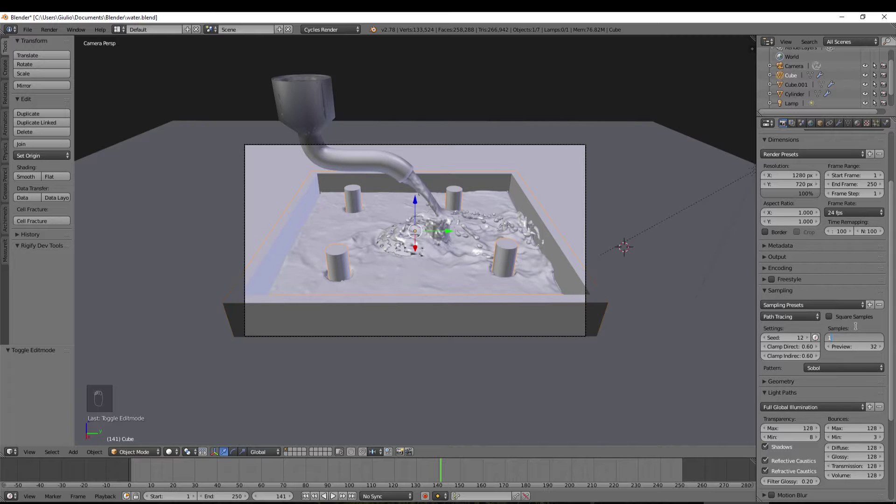
Step: Confirm render samples of 100
key("KP_0")
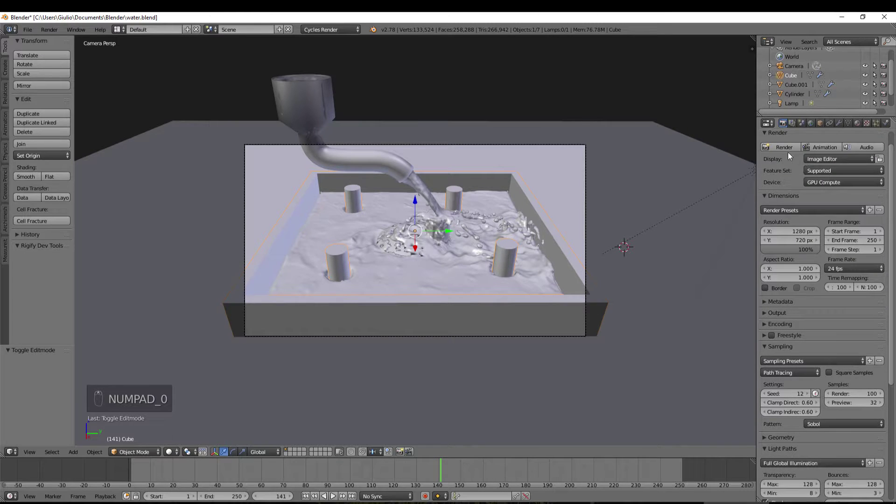
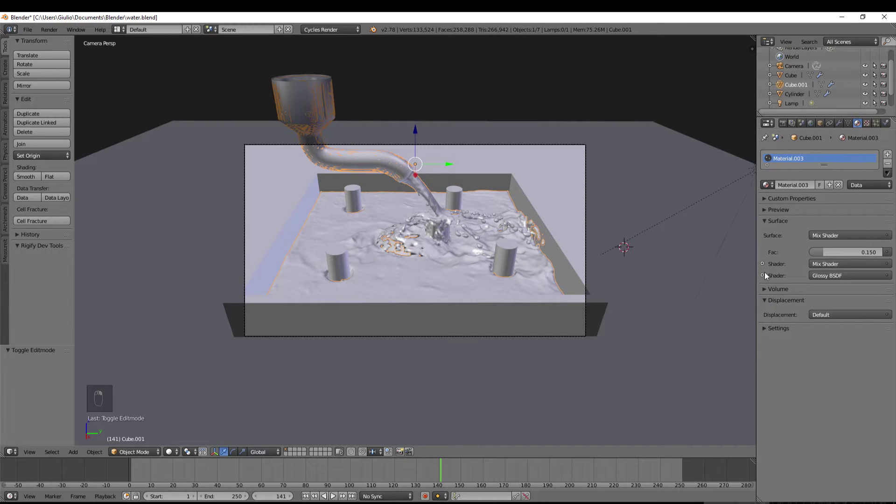
Step: Expand the water's nested Mix Shader and Glass BSDF, then return to the render settings
middle_click(769, 275)
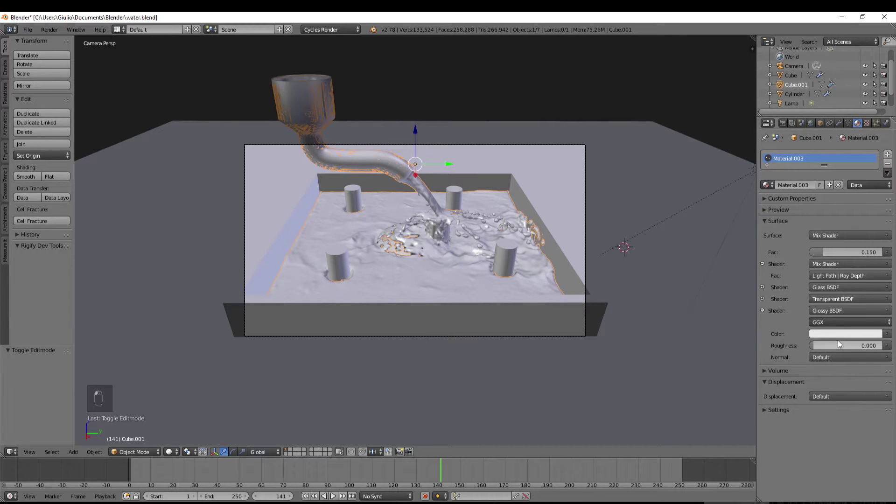
middle_click(845, 341)
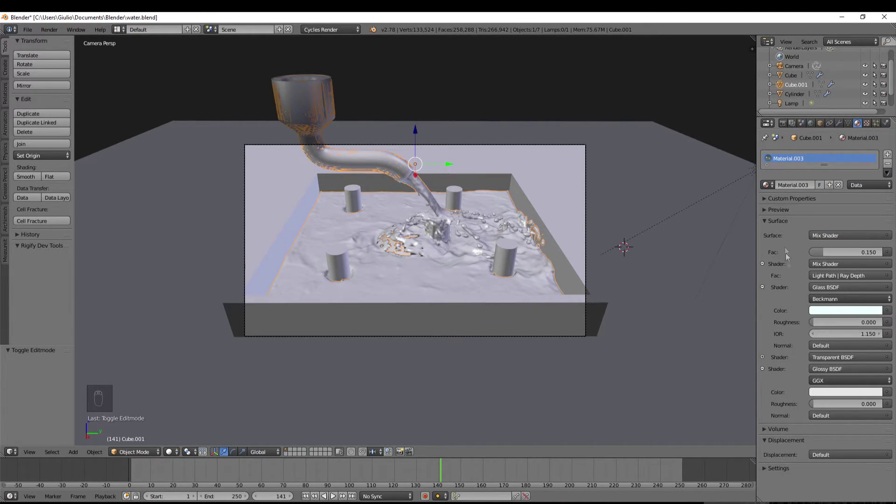
left_click_drag(785, 190, 768, 211)
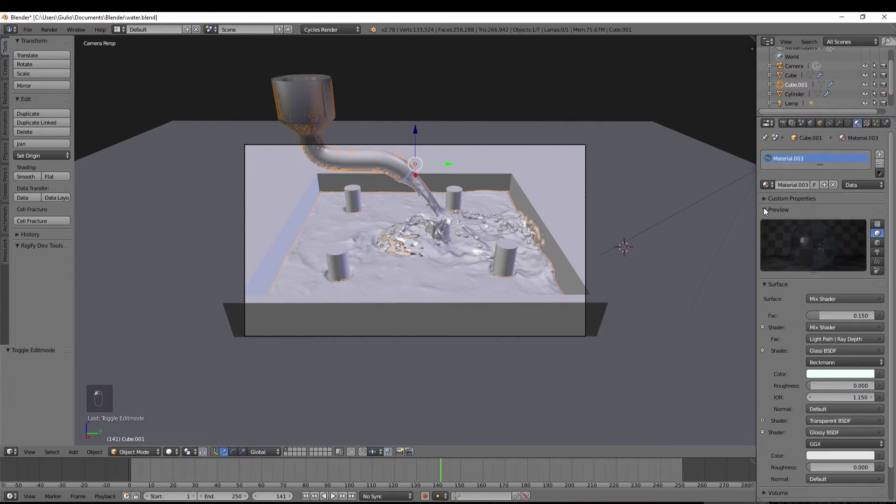
middle_click(803, 251)
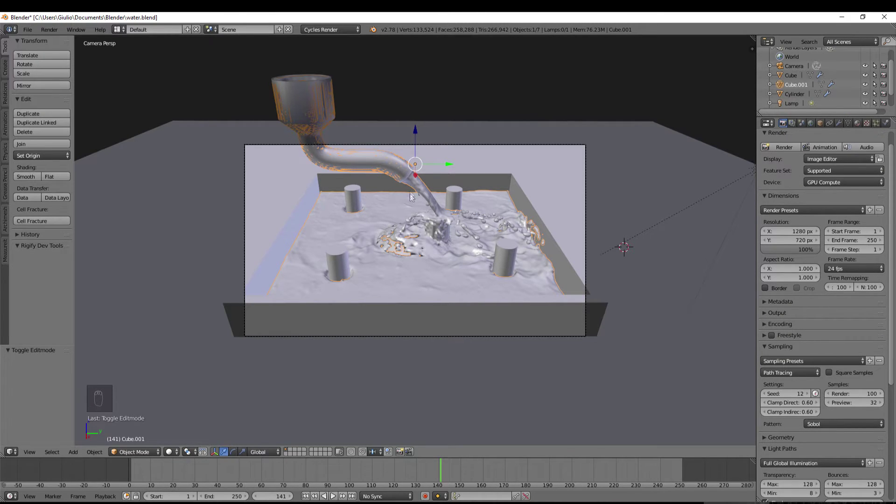
Step: Enable Auto Smooth on the pipe mesh with a smoothing angle of about 75°
left_click_drag(405, 199, 210, 447)
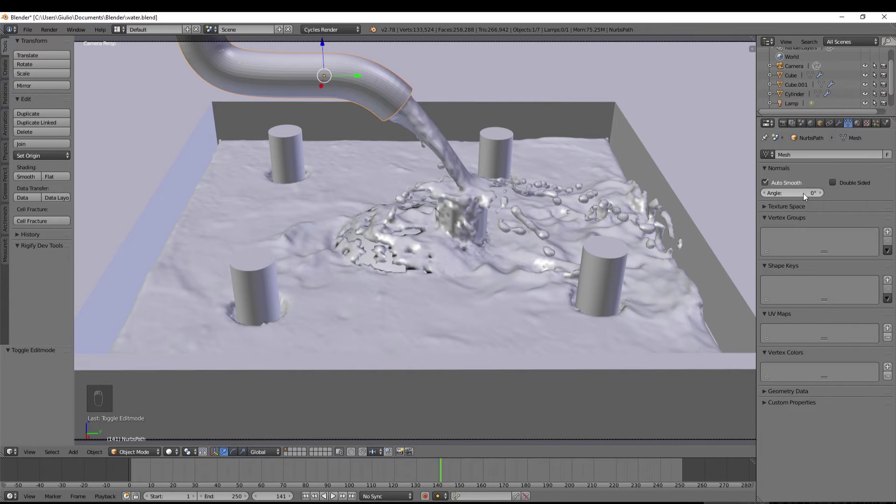
left_click_drag(801, 164, 823, 195)
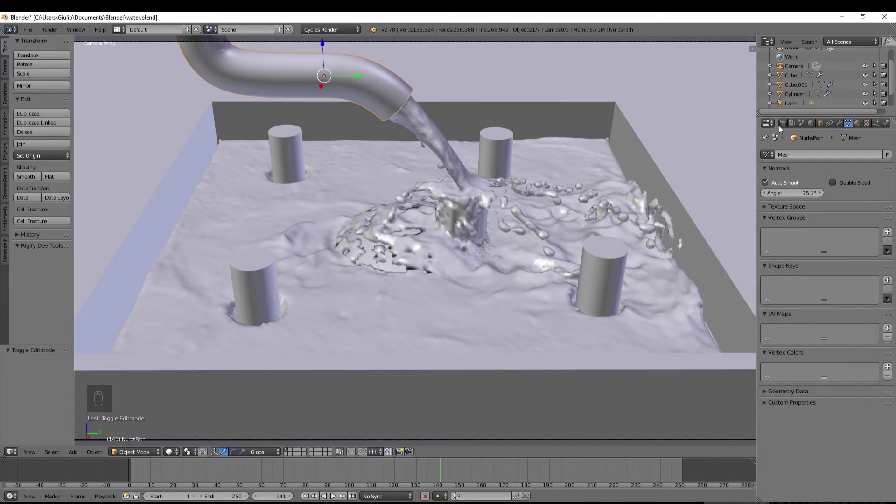
Step: Raise the Cycles render samples from 100 to 300 in Render properties > Sampling
left_click_drag(694, 190, 529, 244)
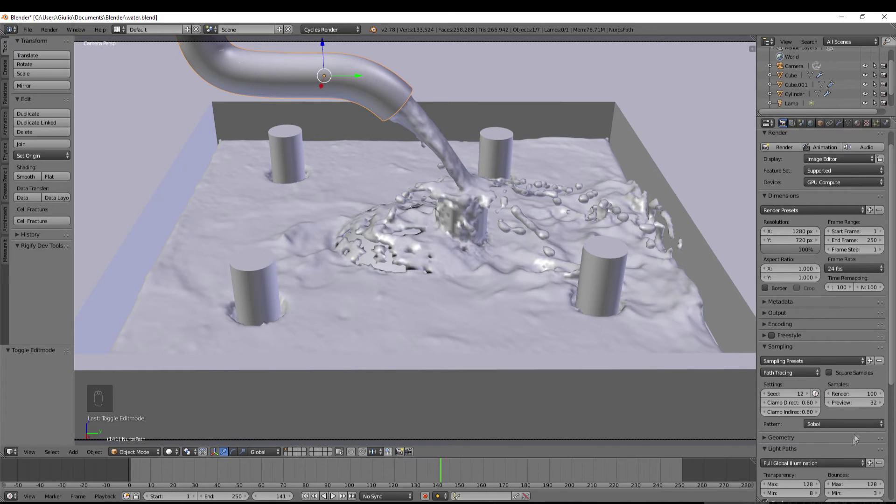
middle_click(505, 205)
key("KP_0")
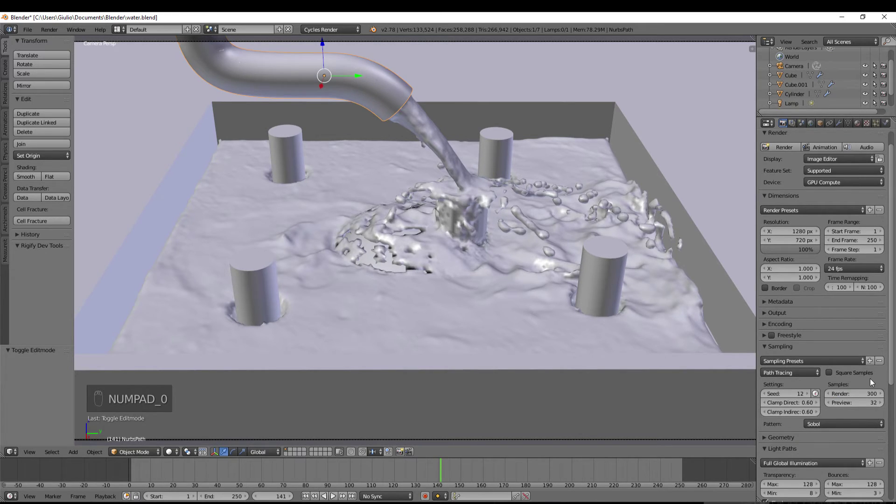